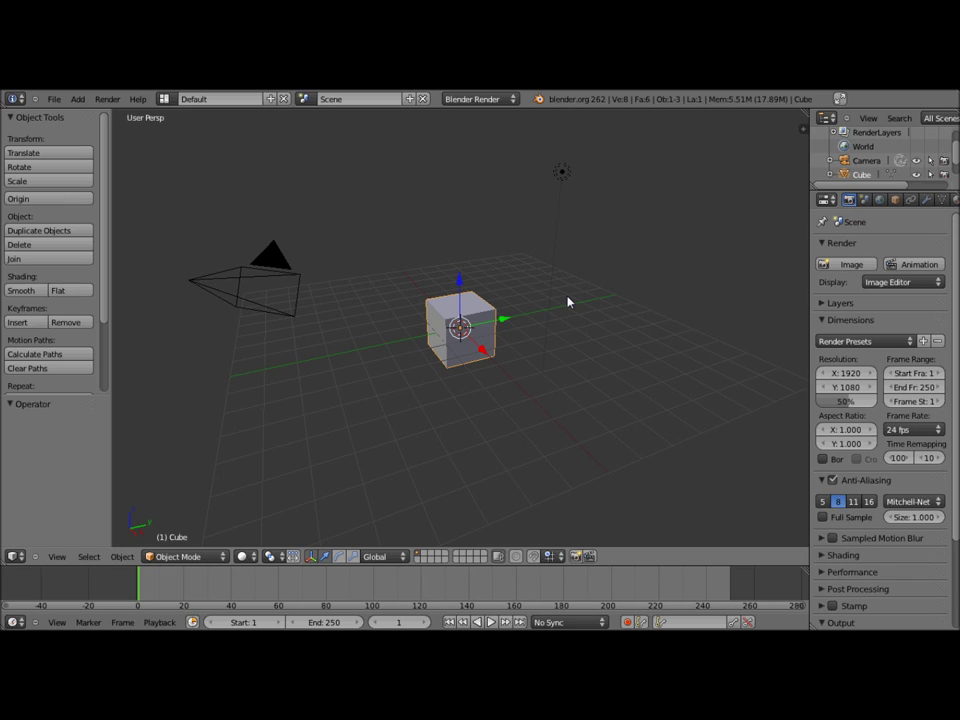
# Delete the default cube and orbit the view toward the new plane.
pyautogui.press('Delete')
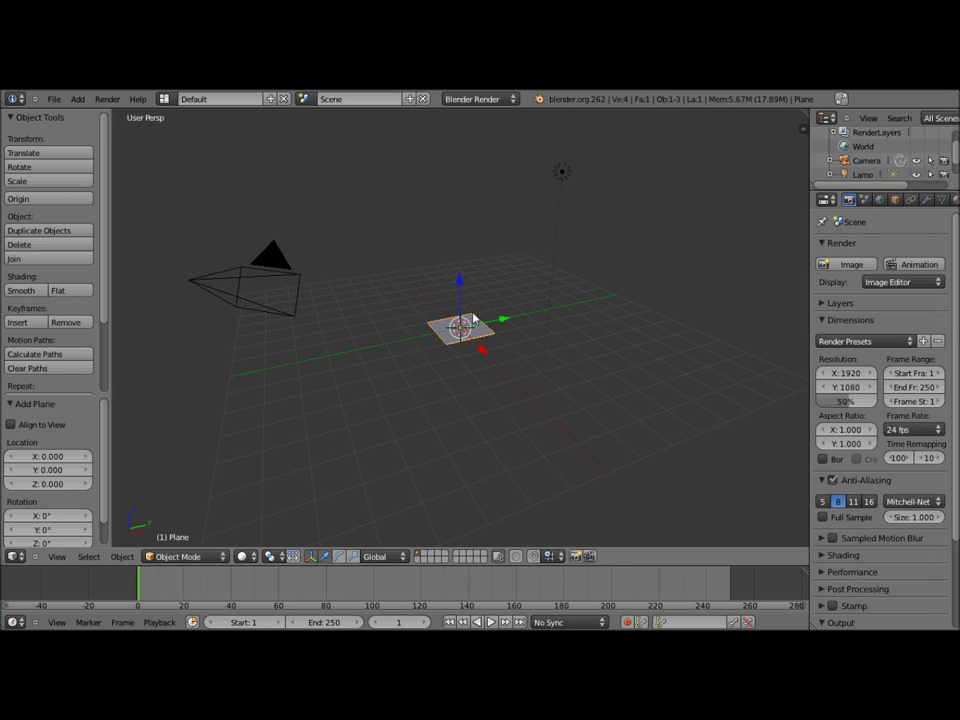
pyautogui.middleClick(451, 353)
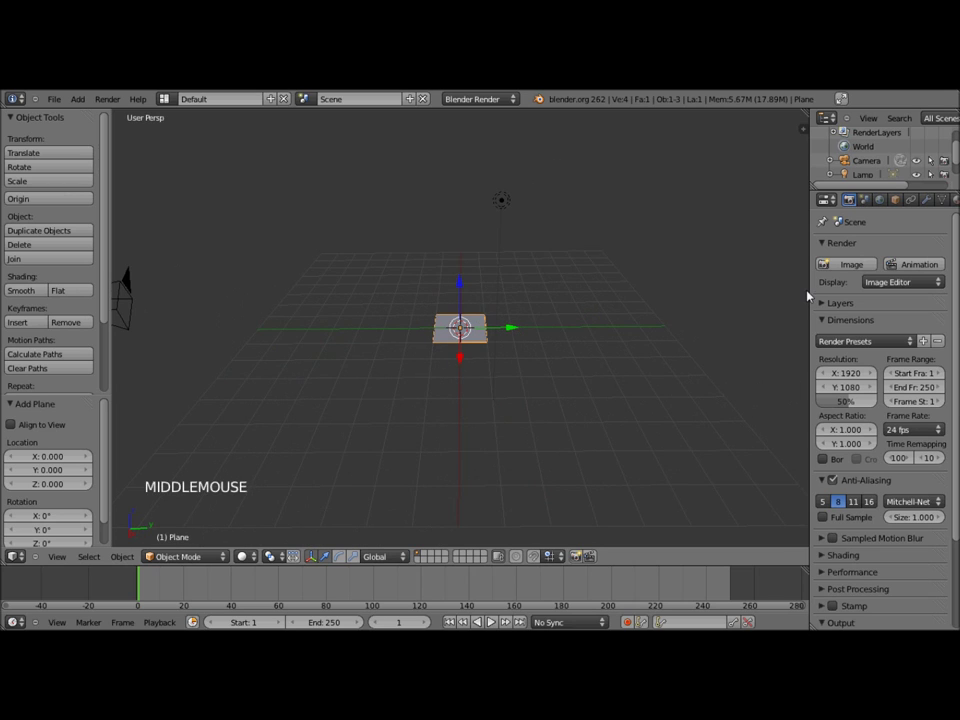
# Enable Soft Body physics on the plane and expand its cache settings (frames 1–250).
pyautogui.click(812, 293)
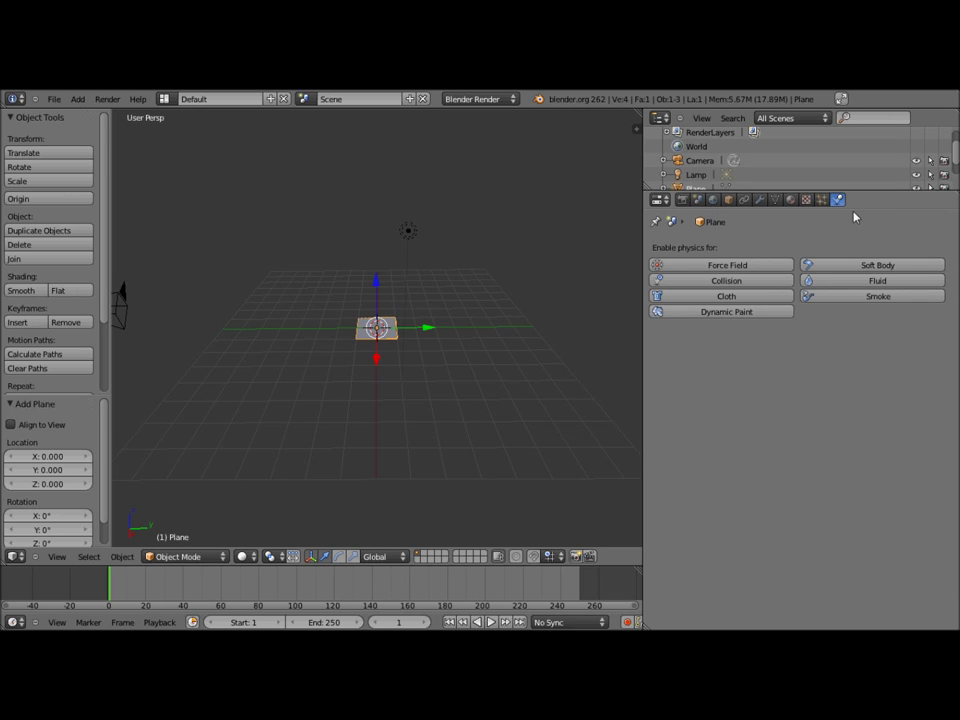
pyautogui.click(860, 267)
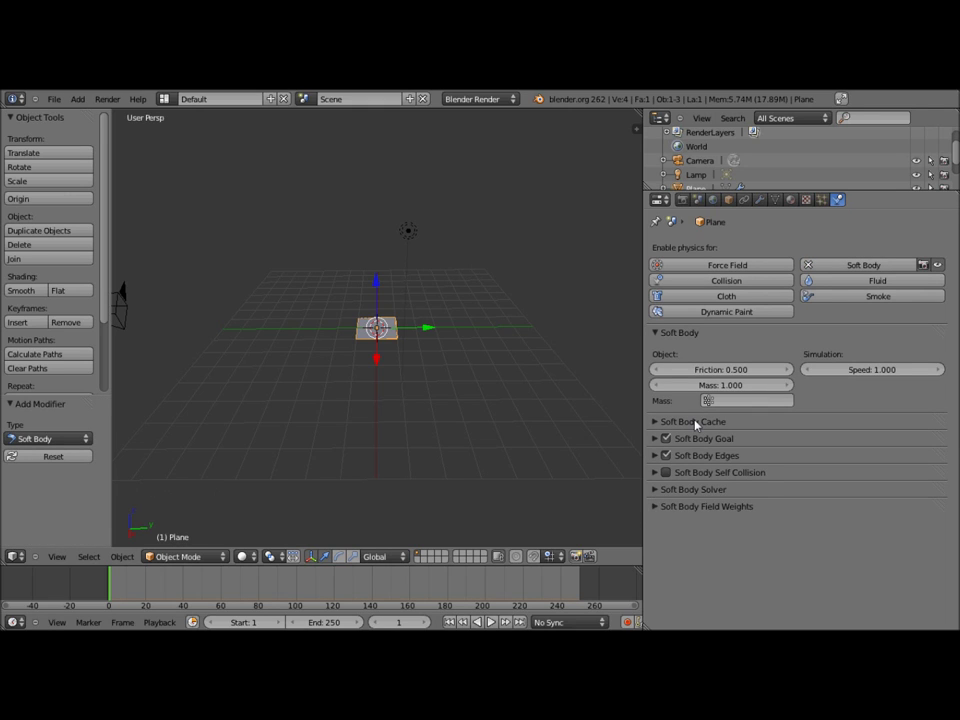
pyautogui.click(698, 424)
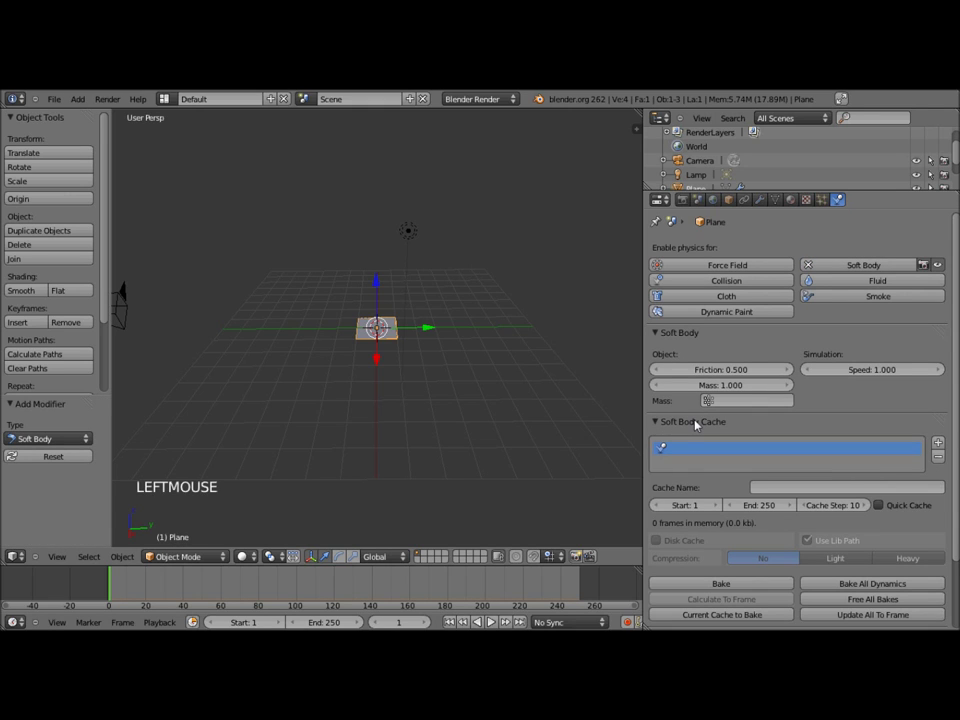
pyautogui.scroll(-3)
pyautogui.scroll(3)
pyautogui.middleClick(359, 358)
pyautogui.scroll(3)
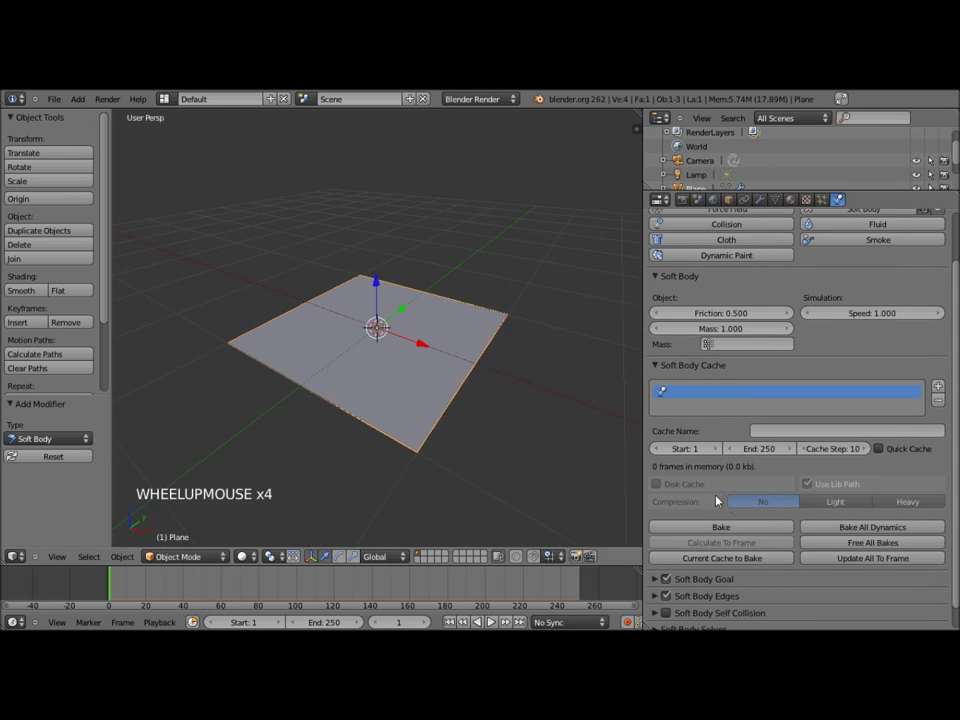
pyautogui.scroll(-3)
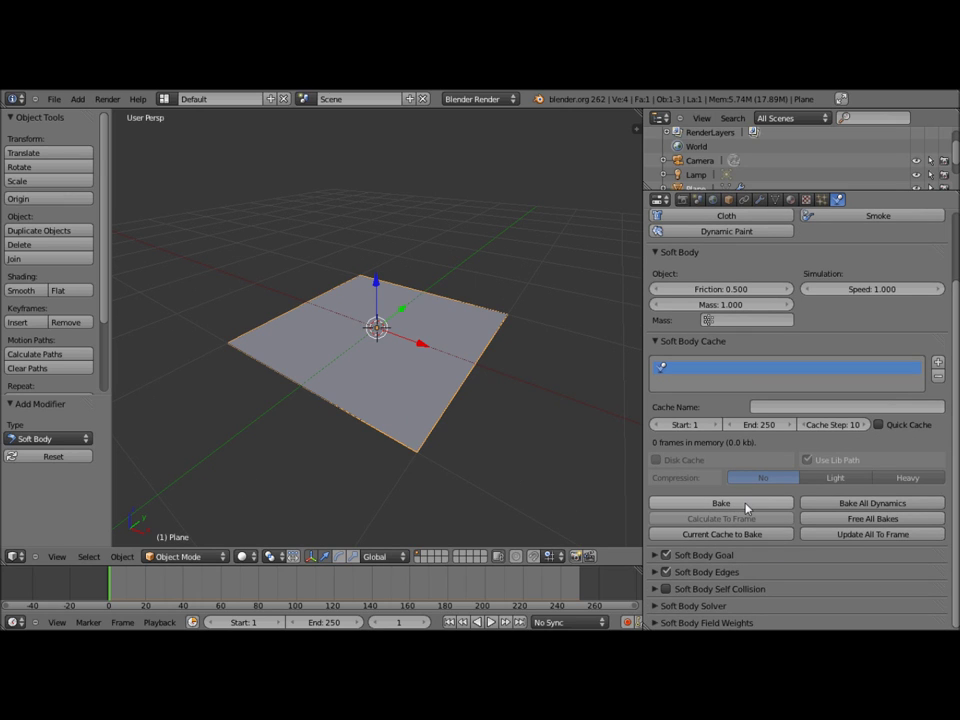
pyautogui.click(748, 505)
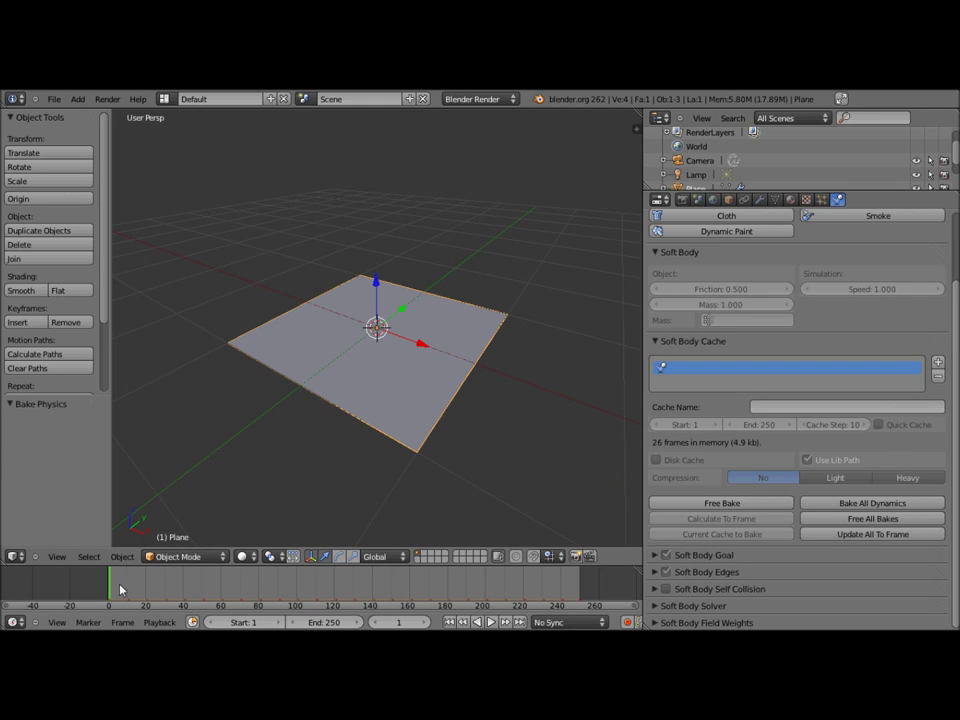
pyautogui.click(139, 594)
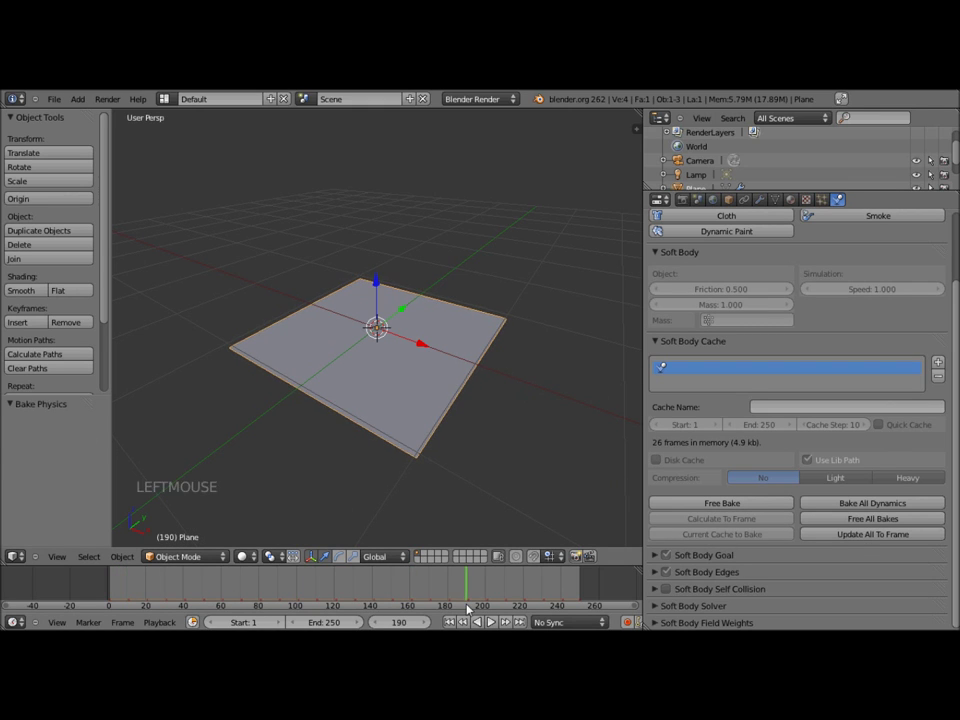
pyautogui.middleClick(407, 455)
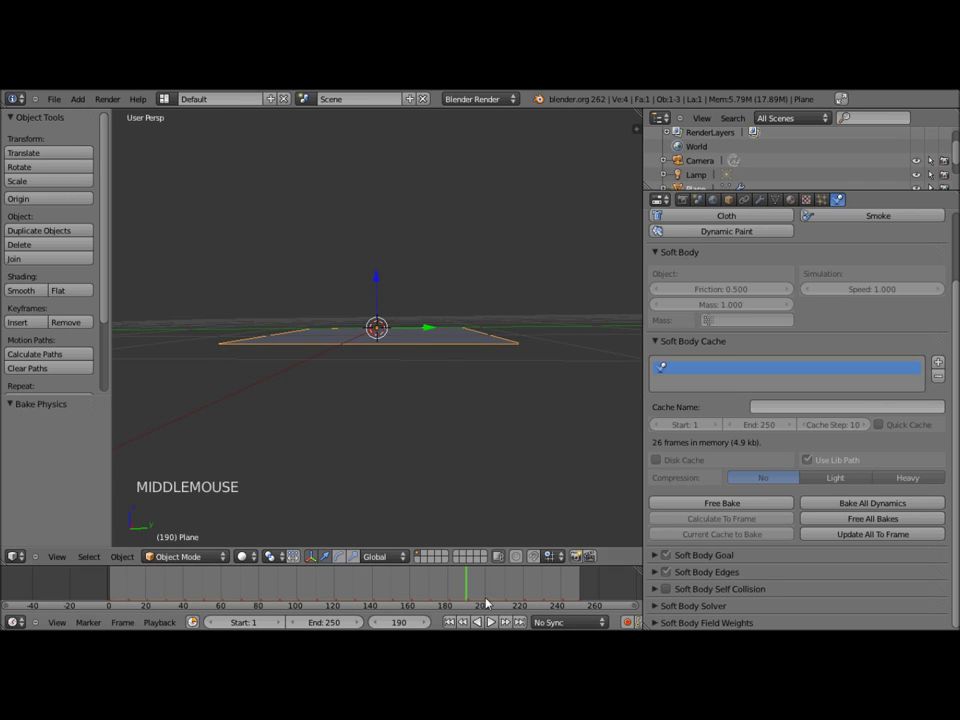
pyautogui.click(460, 598)
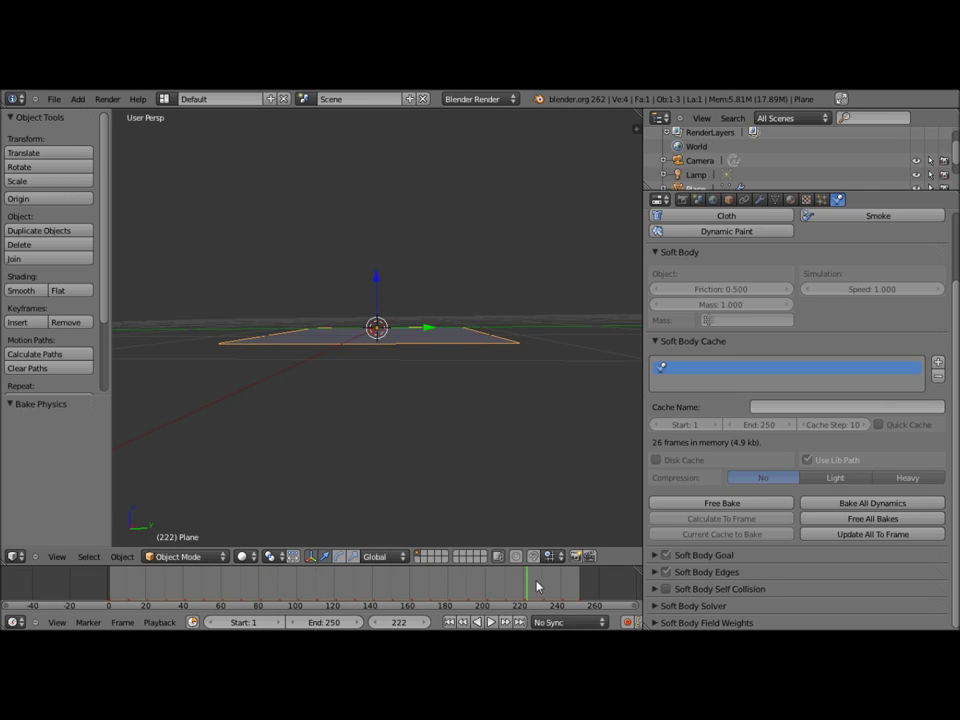
pyautogui.middleClick(304, 426)
pyautogui.click(112, 593)
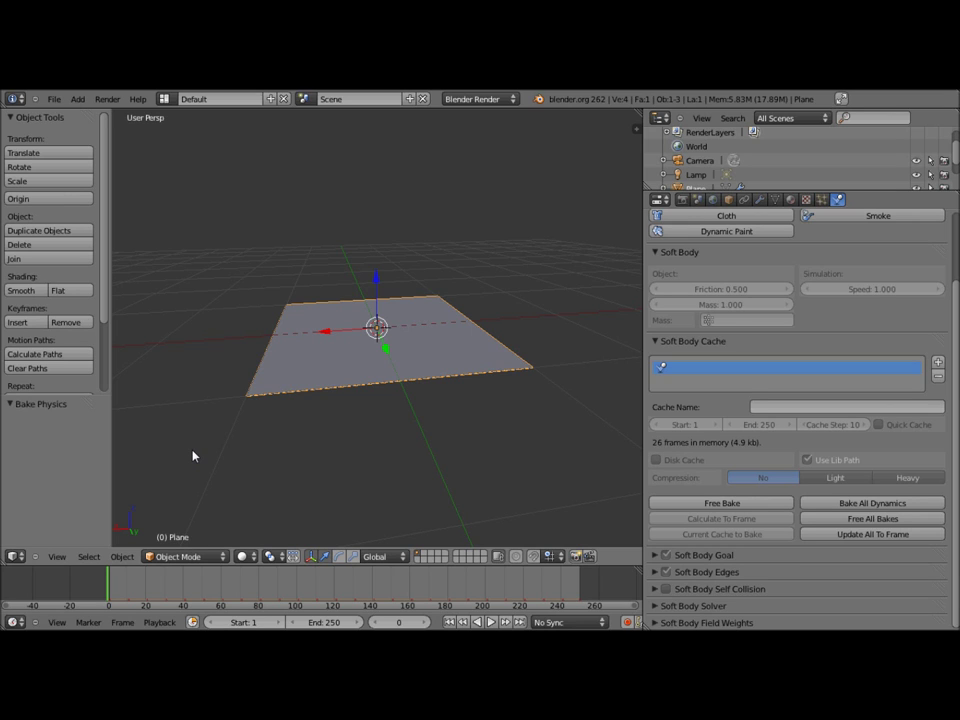
# Add a Wind force field and raise it along Z above the plane.
pyautogui.press('shift+a')
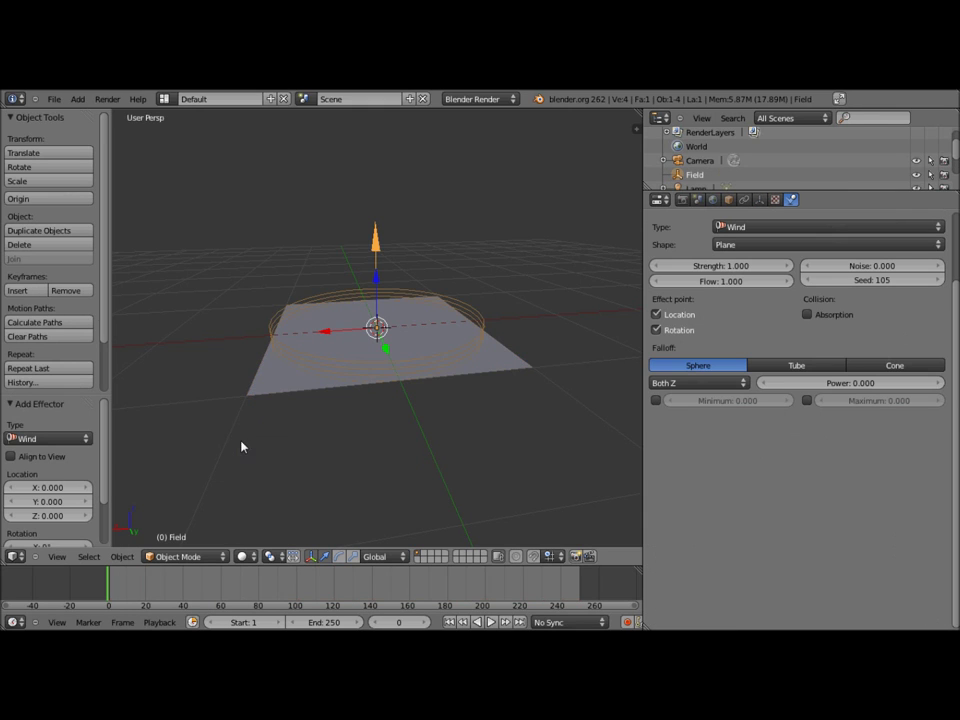
pyautogui.scroll(-3)
pyautogui.middleClick(269, 312)
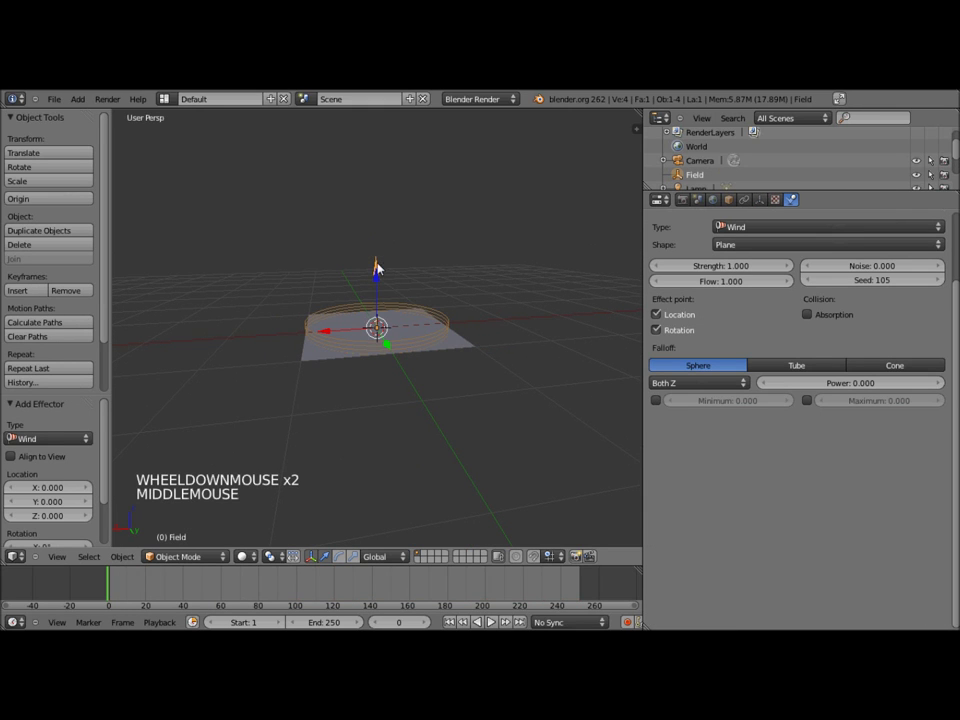
pyautogui.click(379, 302)
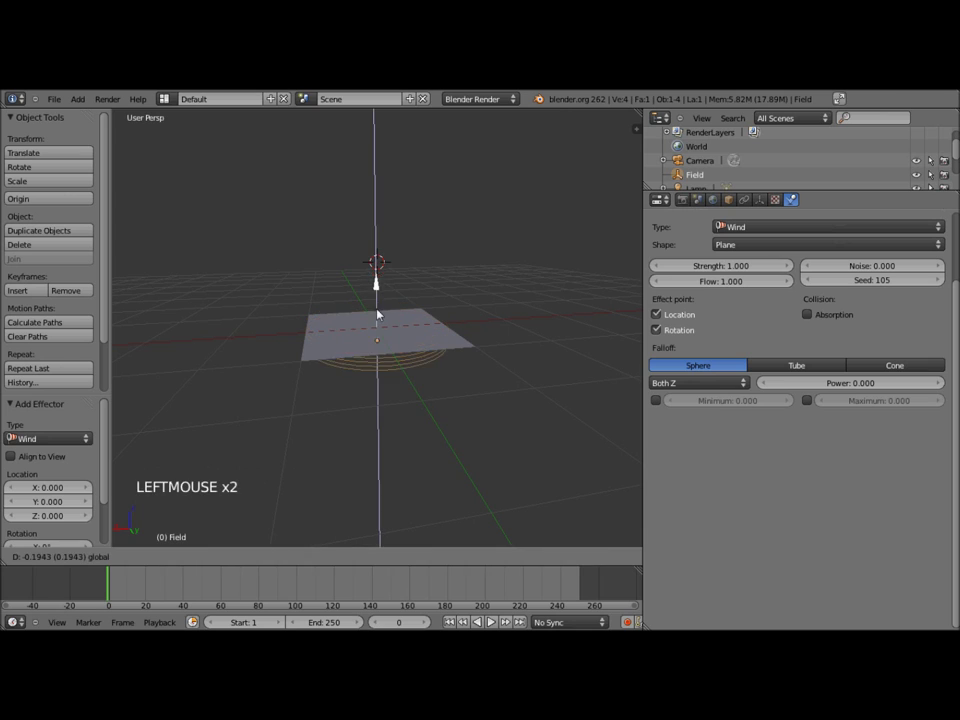
# Reselect the plane and free its earlier soft body bake.
pyautogui.rightClick(389, 326)
pyautogui.click(683, 501)
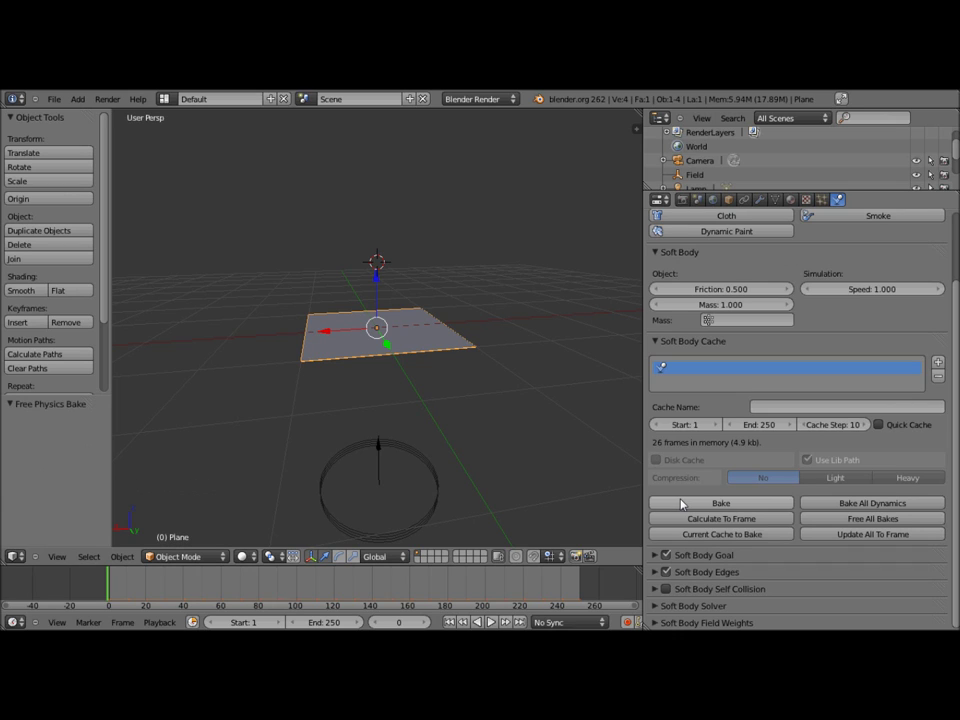
# Bake the plane's soft body with the wind present and preview the animation.
pyautogui.click(686, 506)
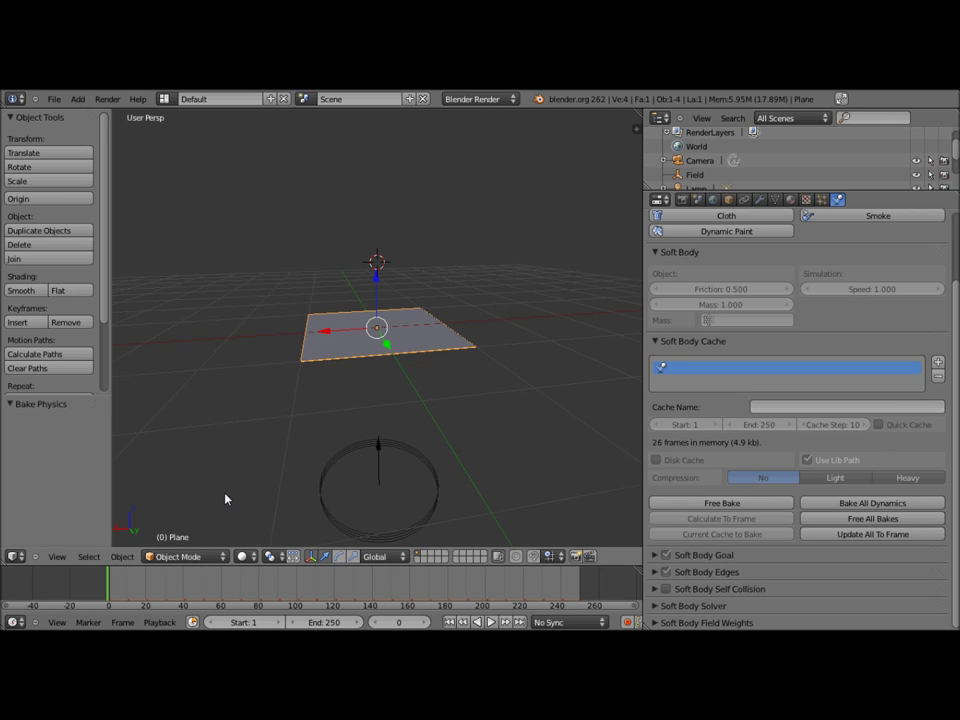
pyautogui.middleClick(318, 488)
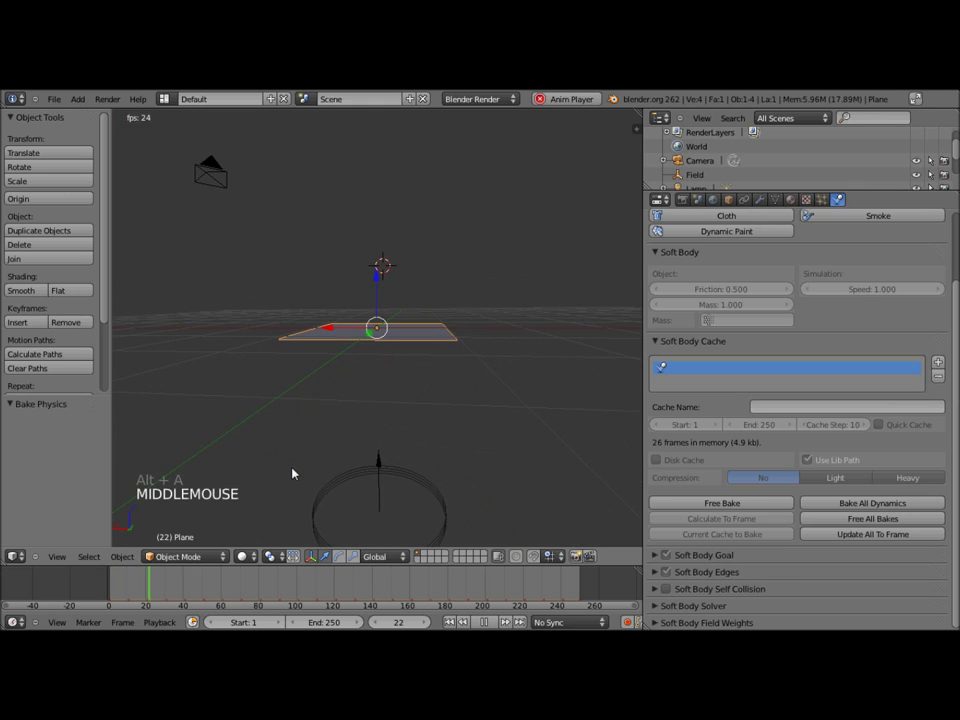
pyautogui.press('alt+a')
pyautogui.click(87, 585)
# Select the wind field and set its Strength to 5.
pyautogui.rightClick(323, 510)
pyautogui.click(741, 264)
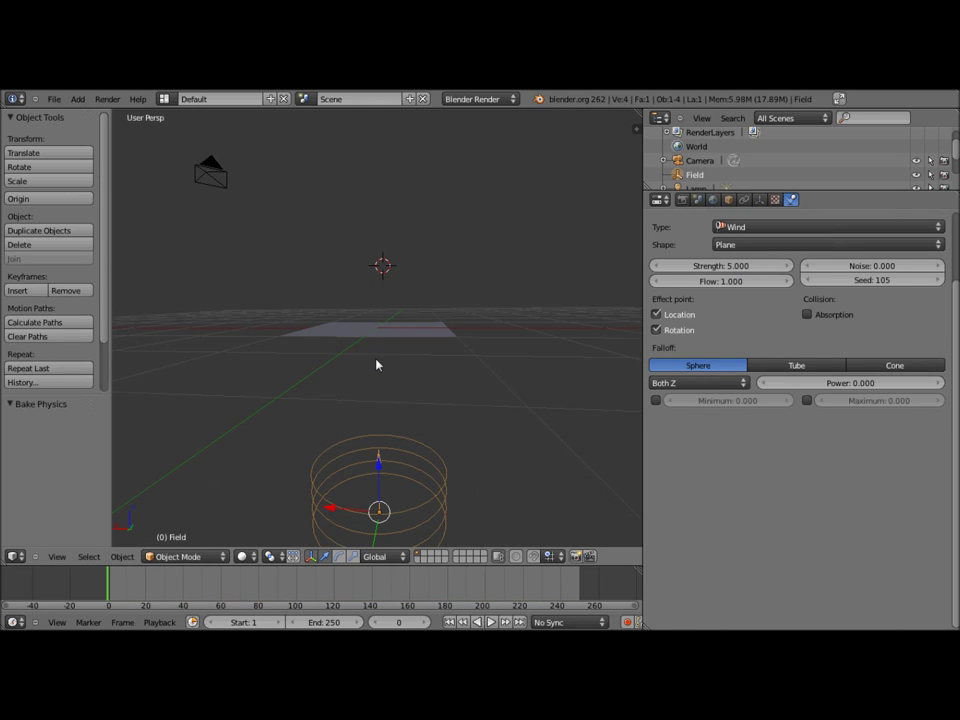
# Free and re-bake the plane's soft body under the stronger wind, then play it back from frame 0.
pyautogui.rightClick(433, 334)
pyautogui.click(747, 508)
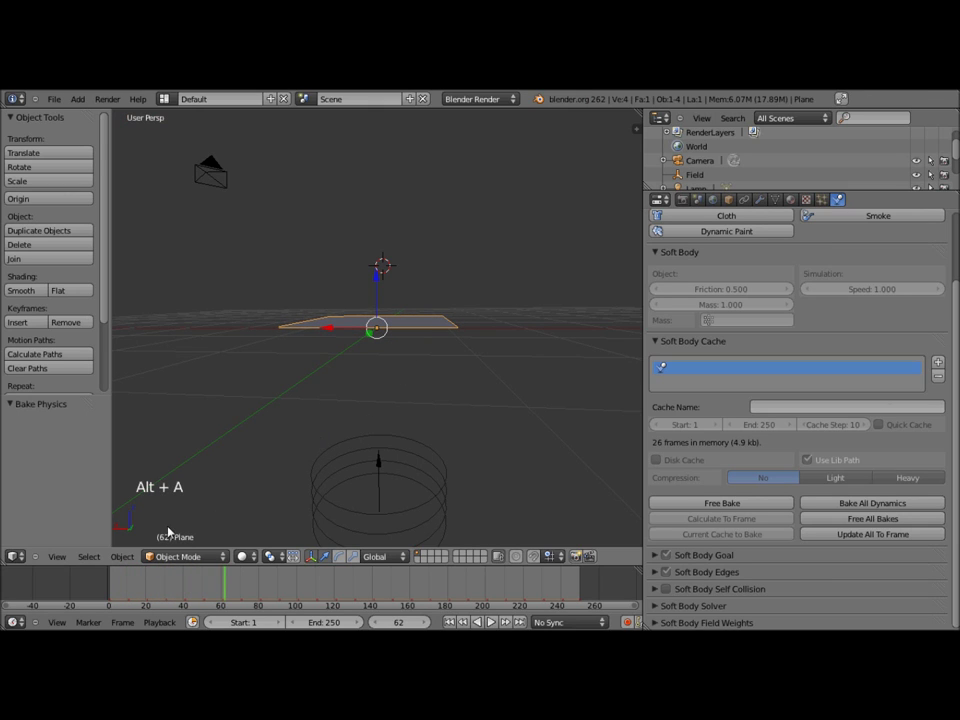
pyautogui.click(107, 583)
pyautogui.press('alt+a')
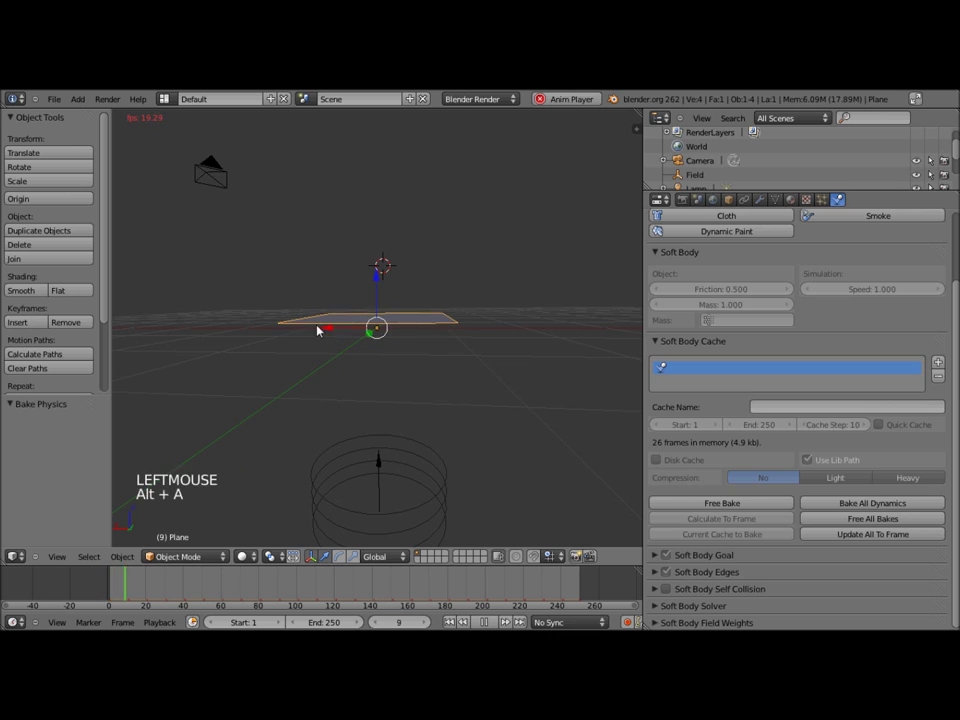
pyautogui.click(83, 600)
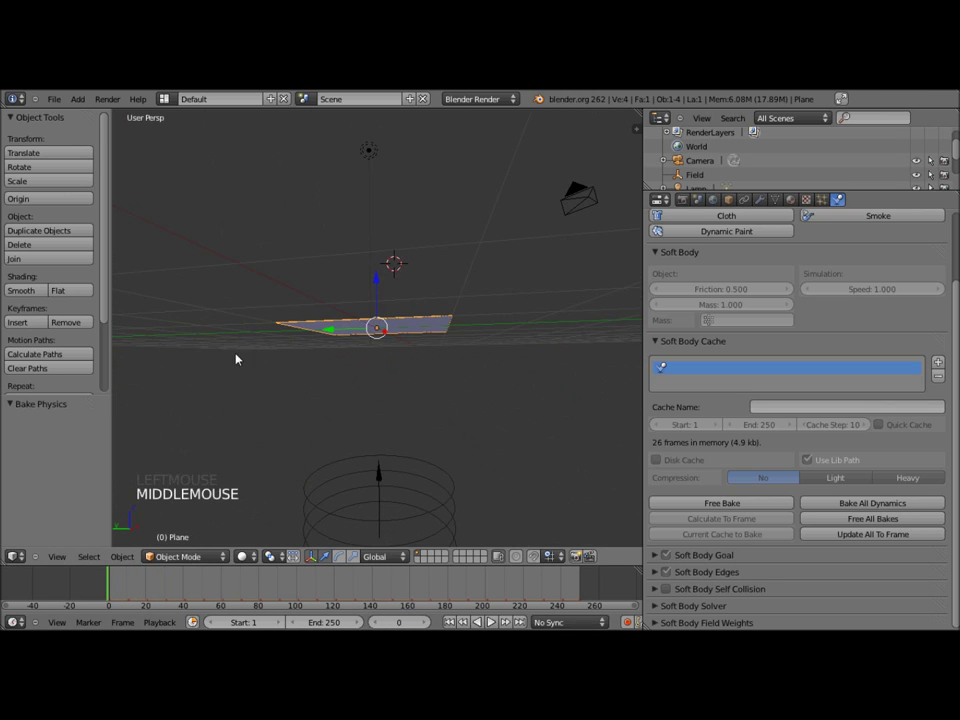
pyautogui.scroll(-3)
# Subdivide the plane mesh in Edit Mode into a finer 64-face grid.
pyautogui.middleClick(304, 395)
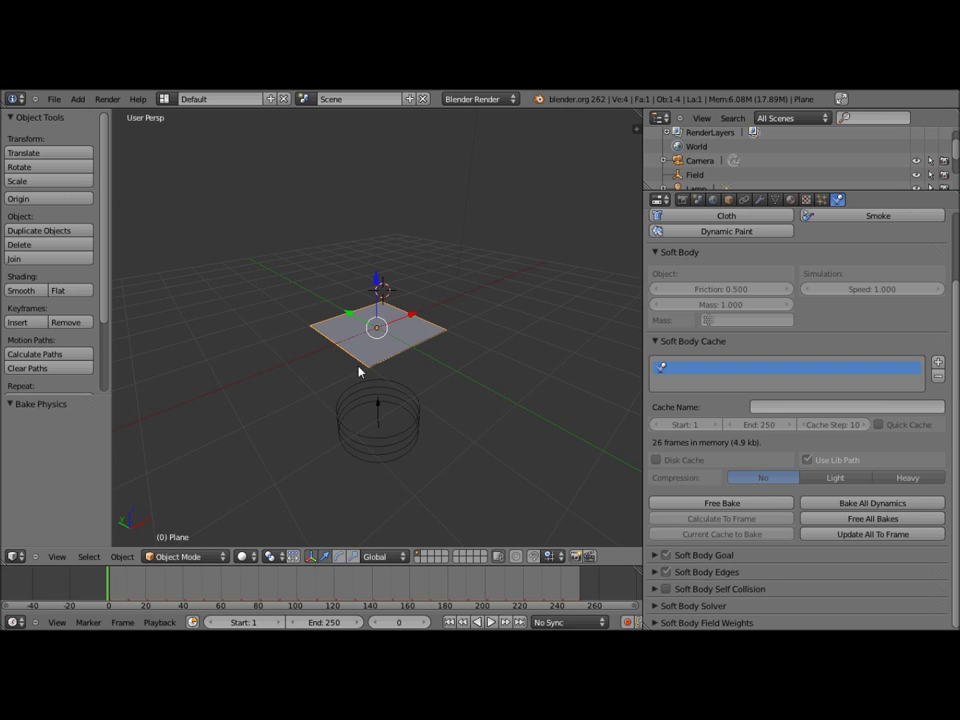
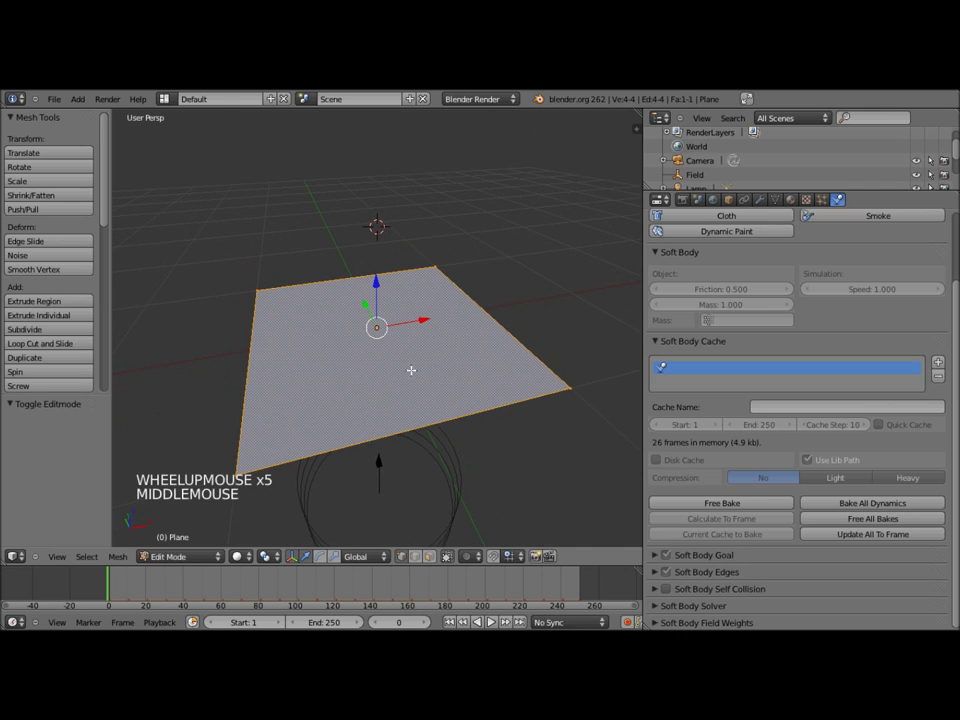
pyautogui.press('w')
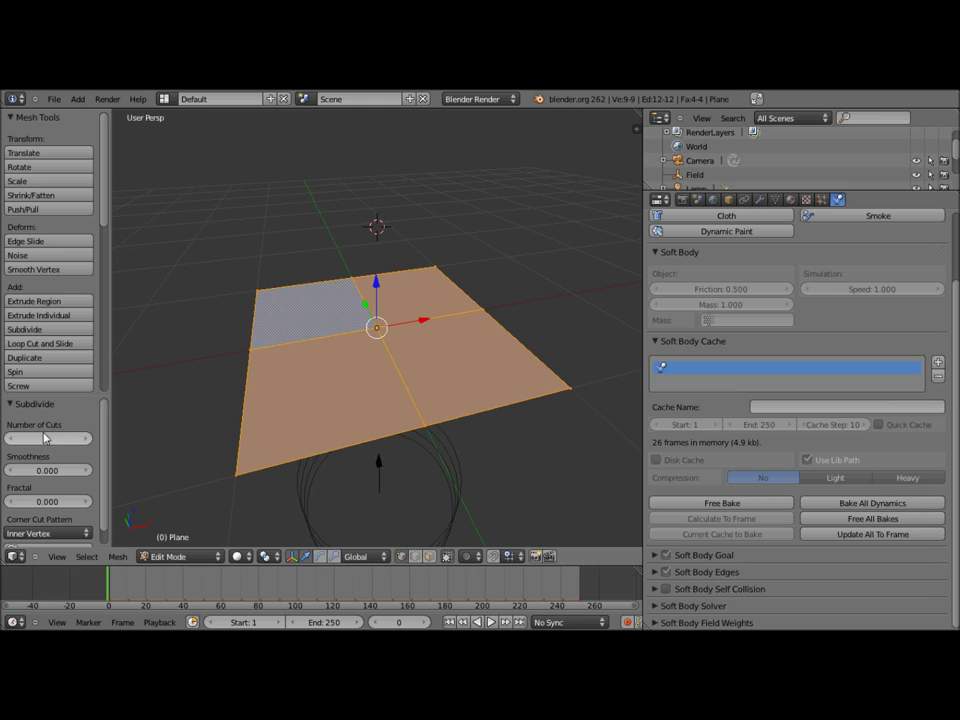
pyautogui.click(49, 434)
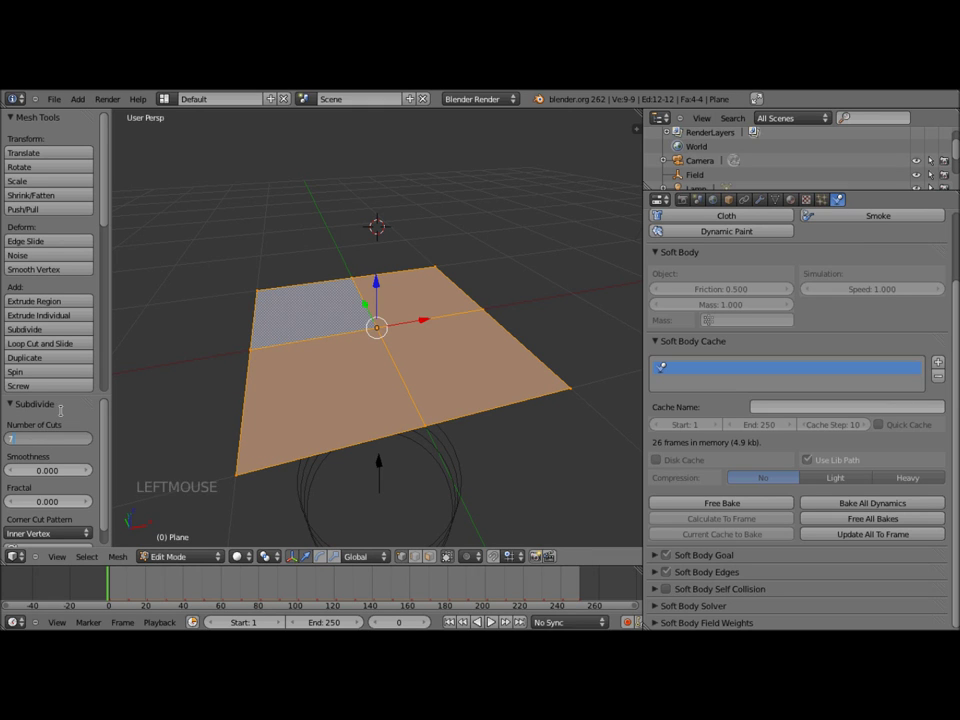
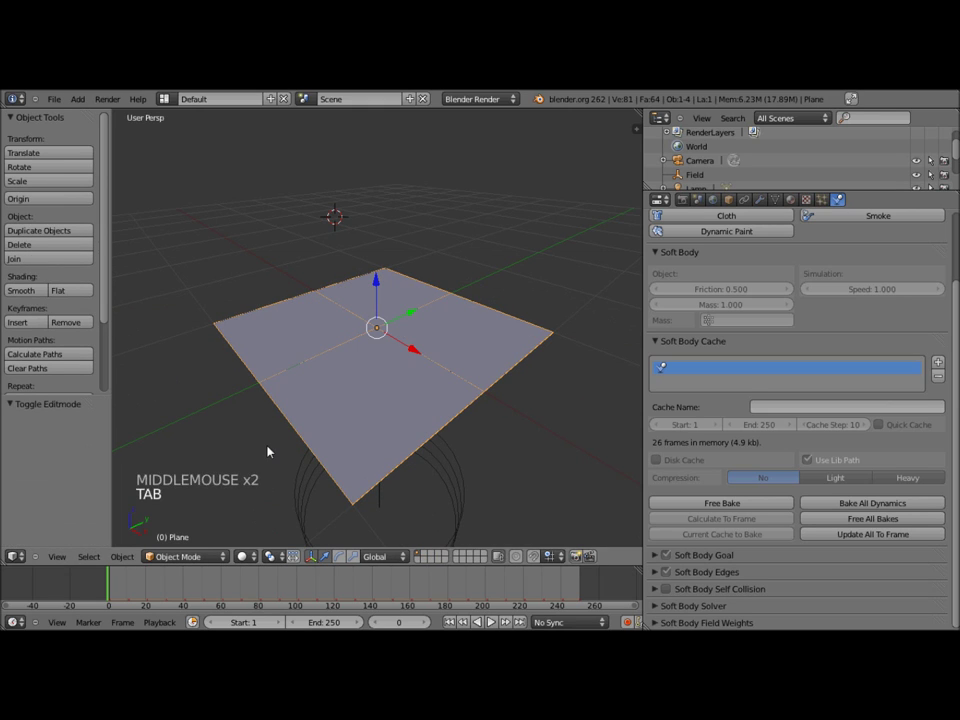
# Free and re-bake the soft body for the subdivided plane, then play back and inspect it.
pyautogui.scroll(-3)
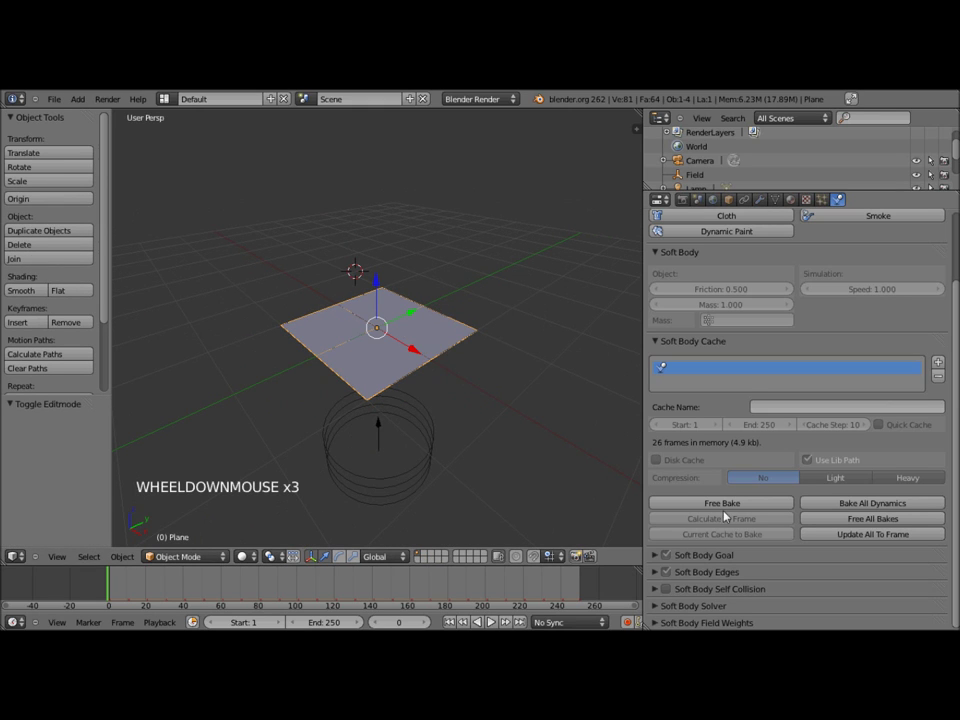
pyautogui.click(728, 509)
pyautogui.click(728, 509)
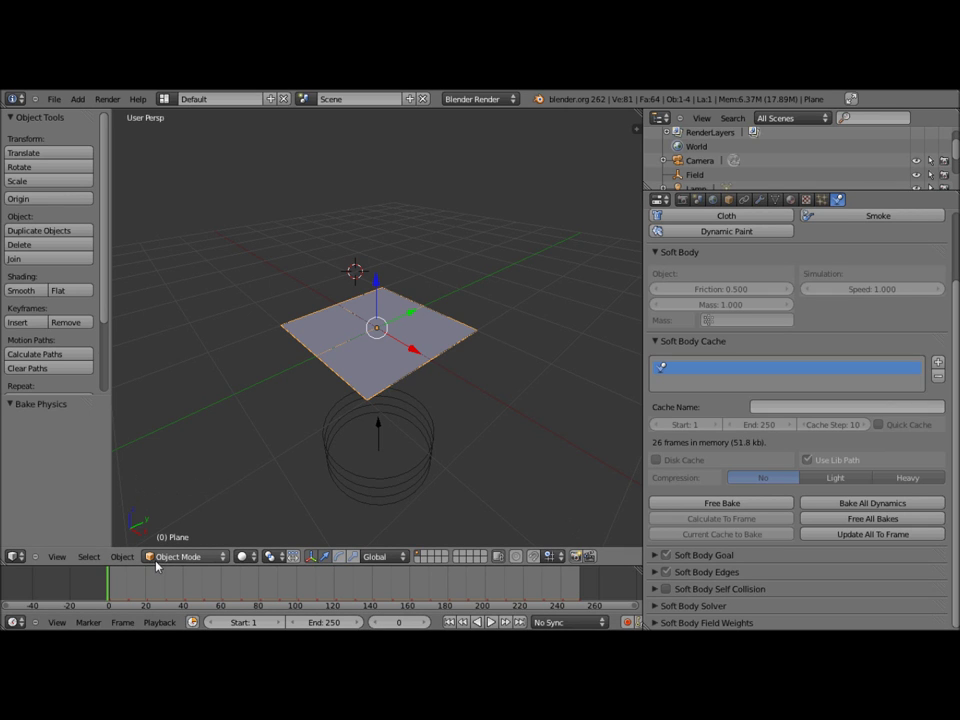
pyautogui.middleClick(447, 411)
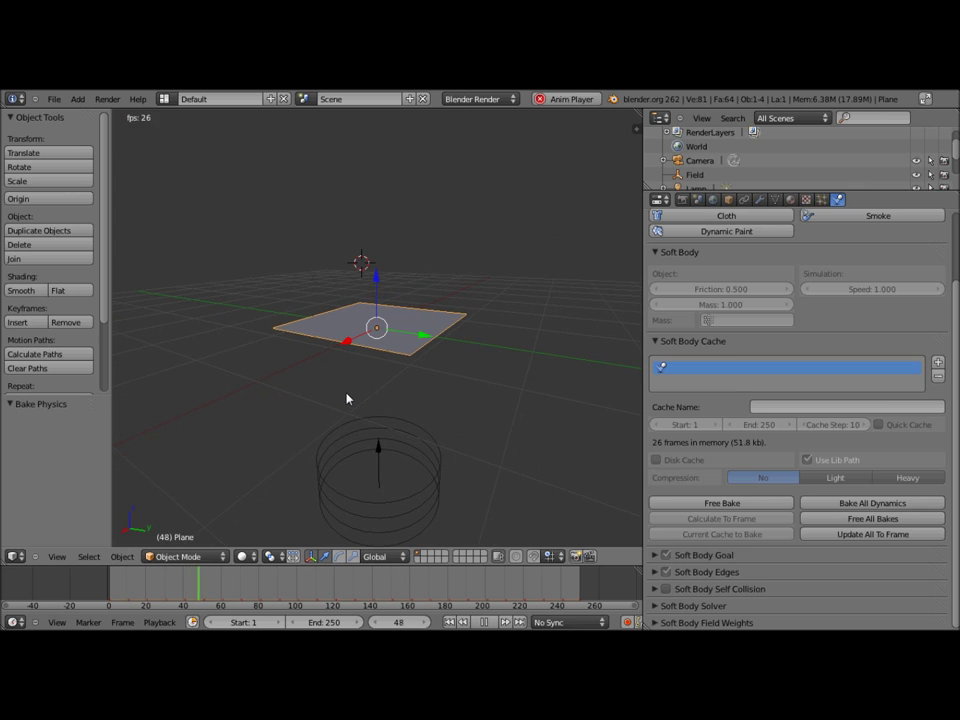
pyautogui.click(107, 587)
pyautogui.middleClick(404, 378)
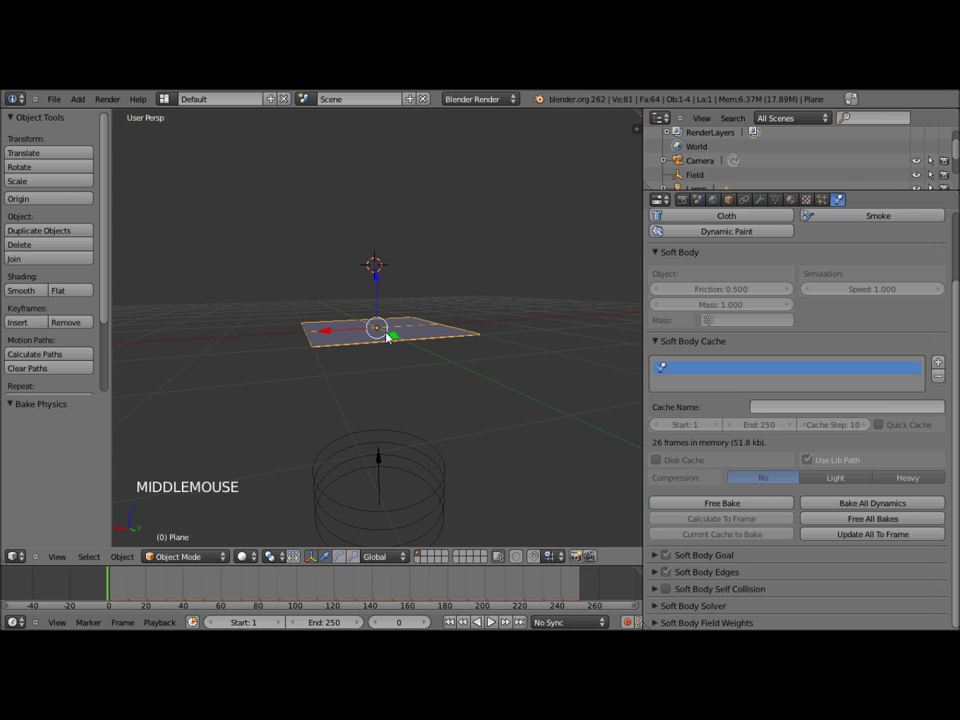
pyautogui.scroll(-3)
pyautogui.middleClick(388, 340)
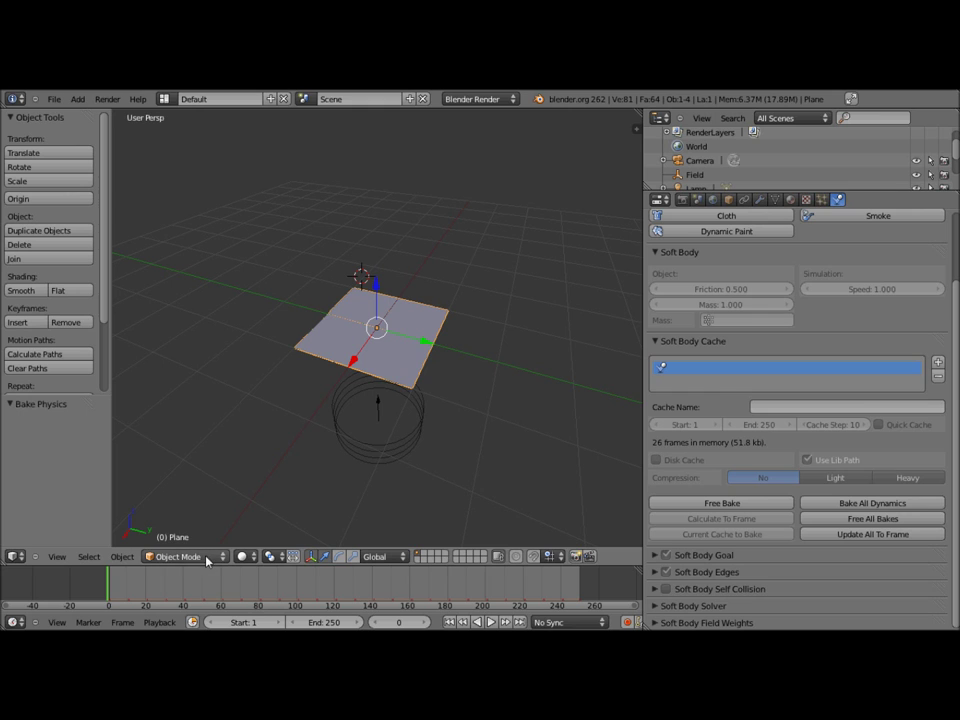
# Enter Weight Paint mode and raise the brush Strength to full.
pyautogui.click(196, 471)
pyautogui.middleClick(319, 468)
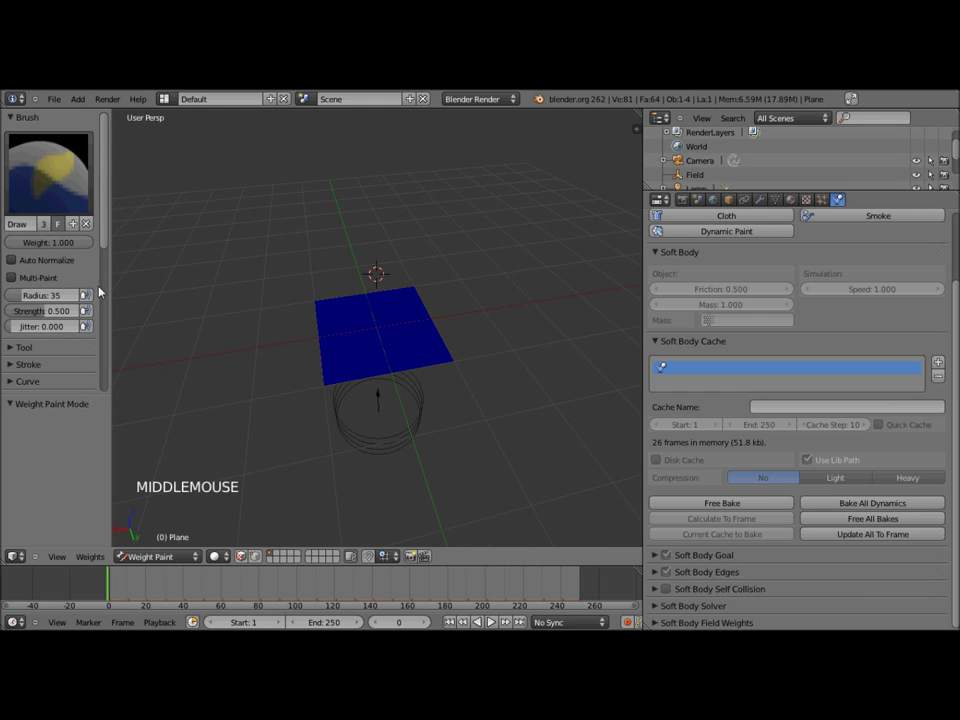
pyautogui.middleClick(201, 344)
pyautogui.scroll(3)
pyautogui.middleClick(318, 403)
pyautogui.click(54, 316)
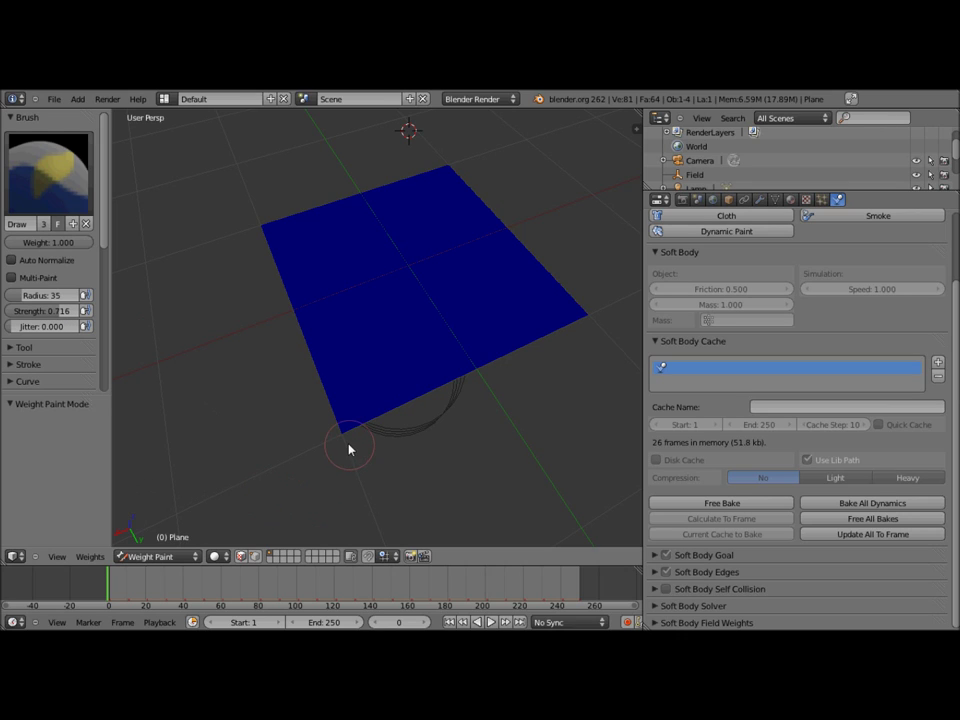
# Paint full weight onto one corner of the plane and return to Object Mode.
pyautogui.click(348, 441)
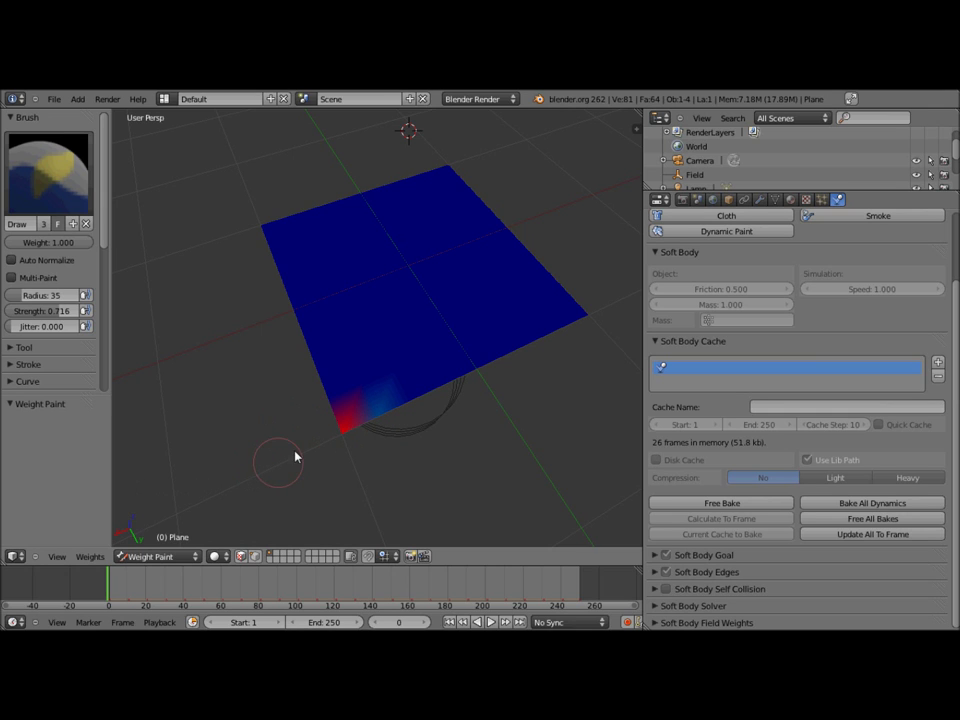
pyautogui.middleClick(288, 404)
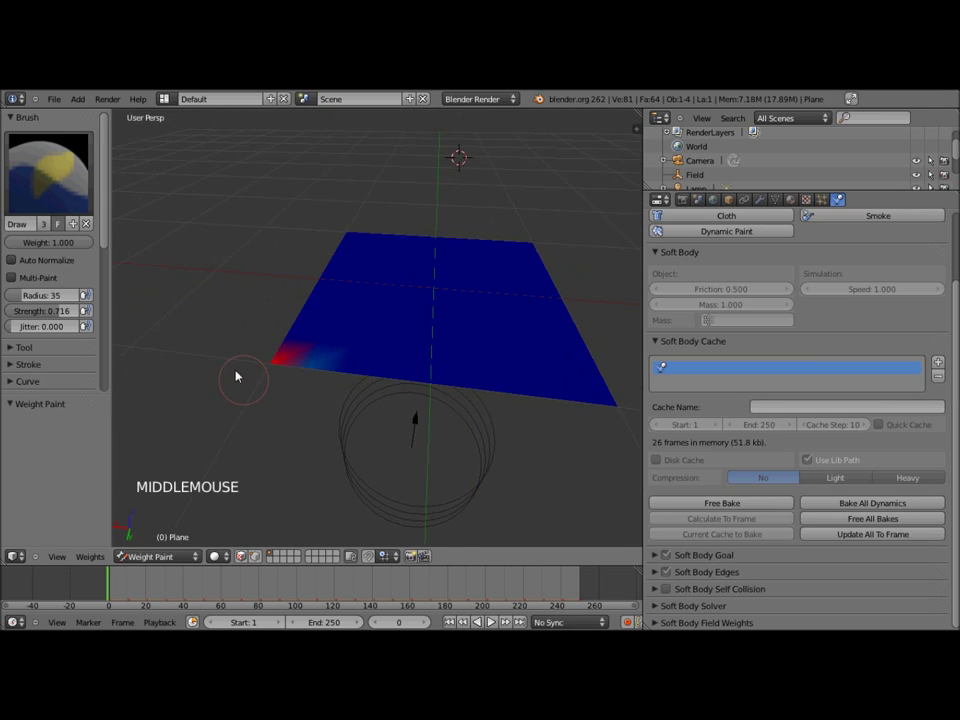
pyautogui.click(165, 557)
pyautogui.scroll(-3)
pyautogui.scroll(3)
# Rewind to the first frame and free the existing soft body bake.
pyautogui.doubleClick(705, 533)
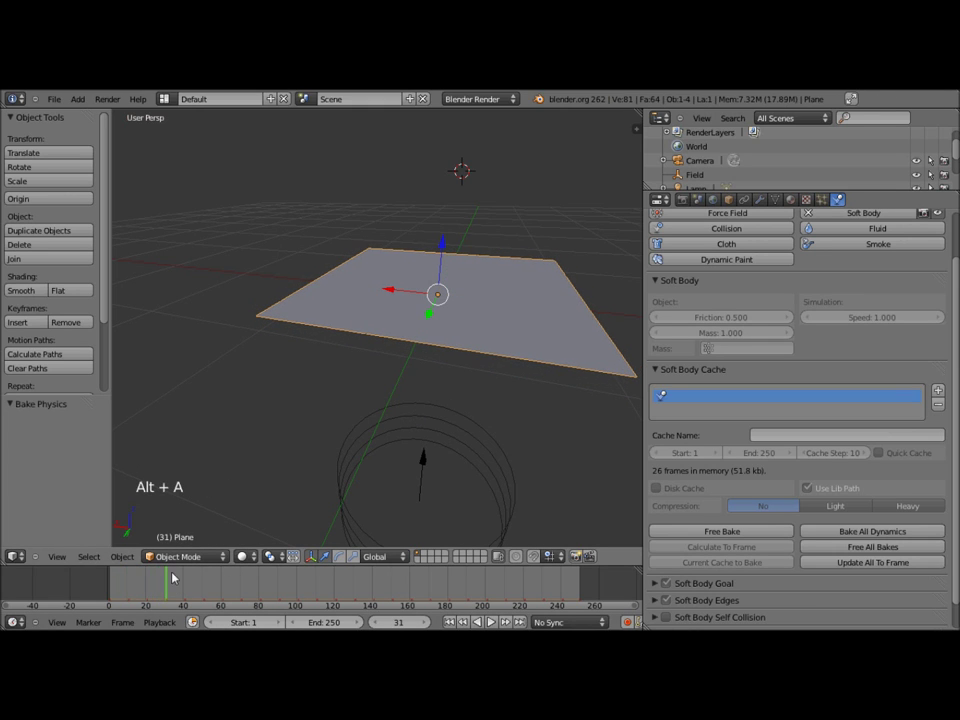
pyautogui.click(111, 574)
pyautogui.scroll(-3)
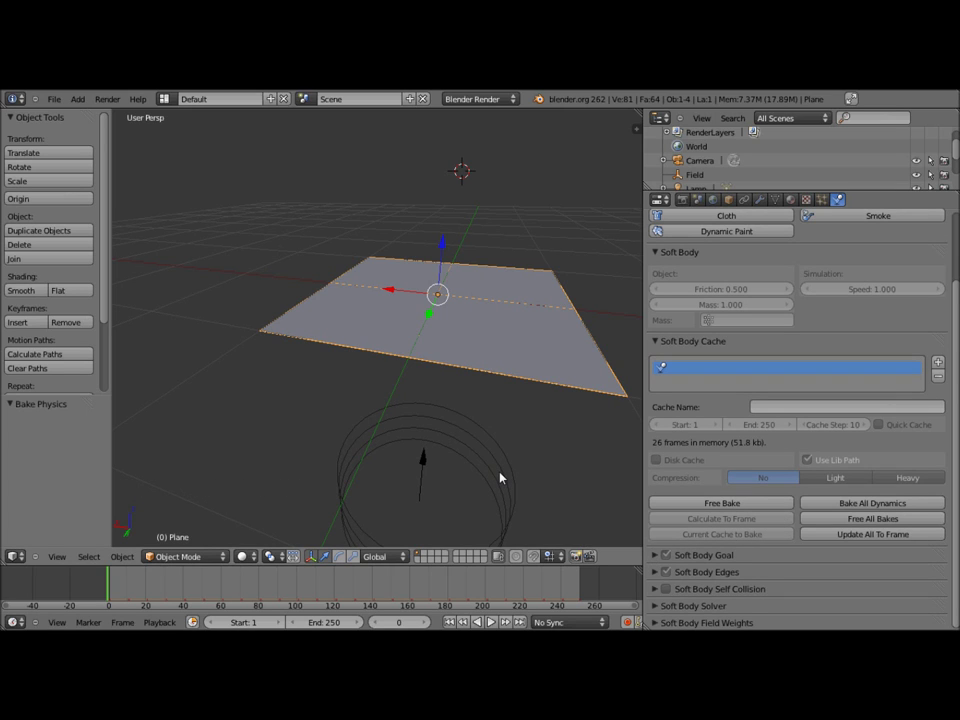
pyautogui.click(717, 558)
# Set the Soft Body Goal vertex group to the painted Group and re-bake the simulation.
pyautogui.scroll(-3)
pyautogui.scroll(-3)
pyautogui.click(702, 571)
pyautogui.scroll(-3)
pyautogui.click(721, 385)
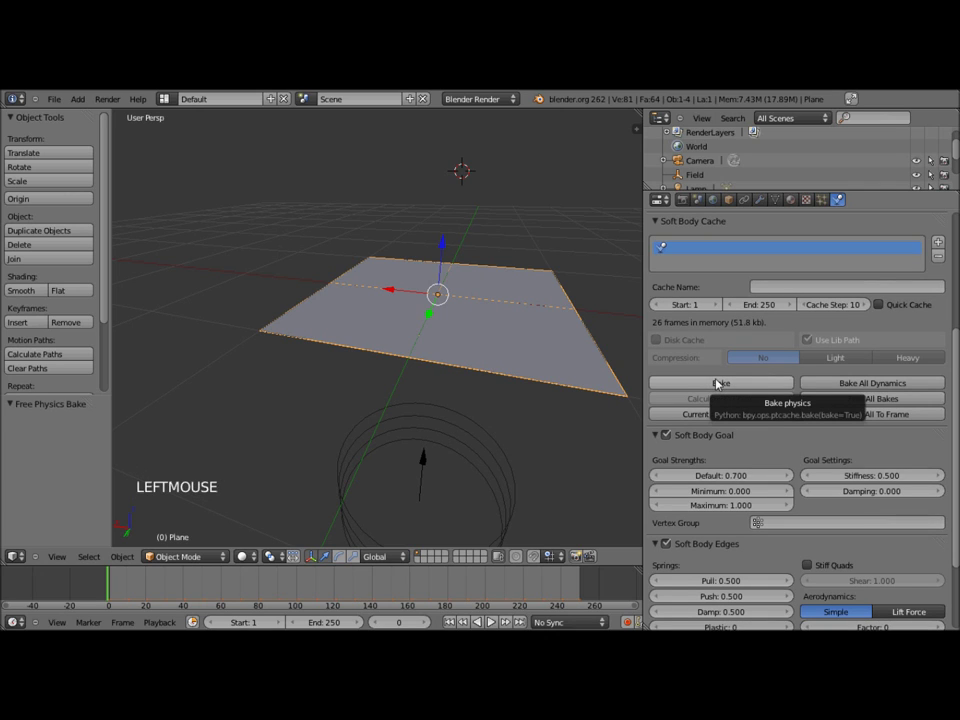
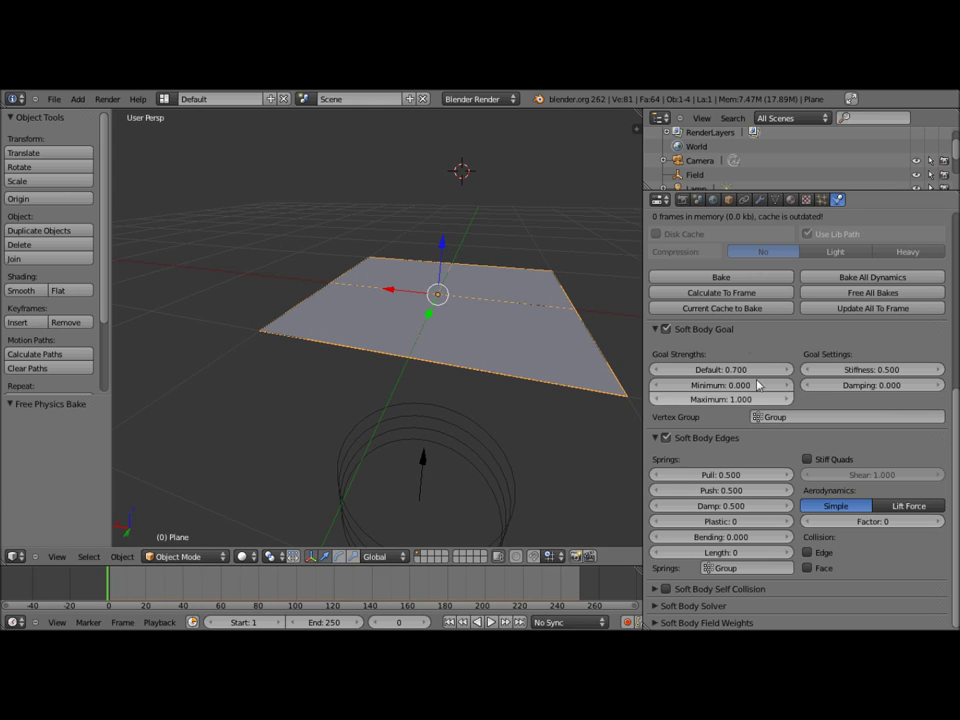
pyautogui.click(725, 275)
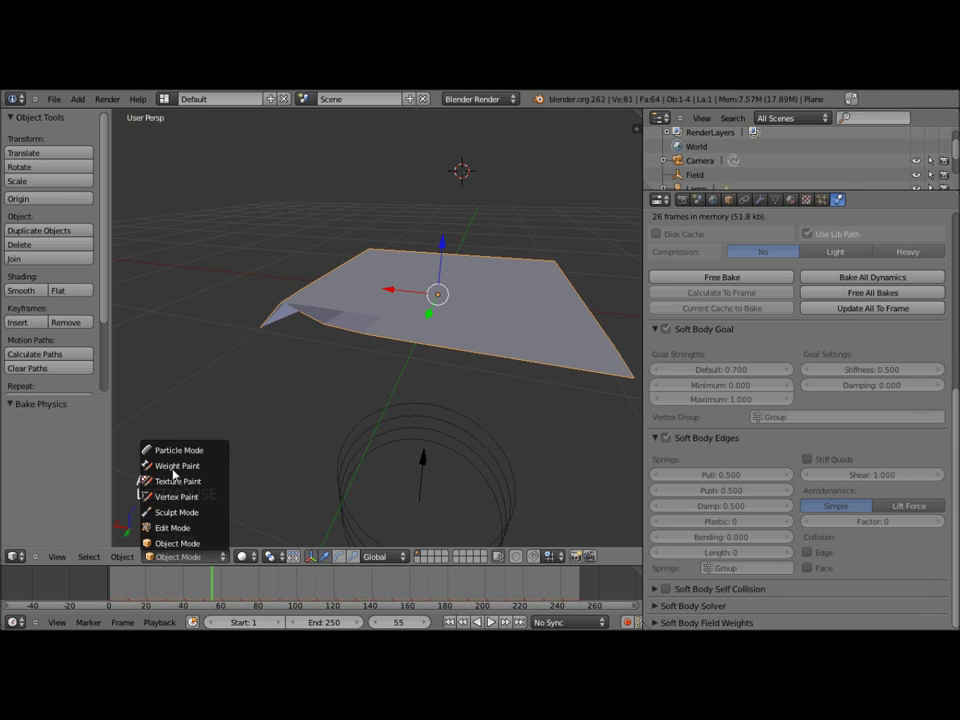
# Enter Weight Paint mode with a larger brush Radius and lower Strength.
pyautogui.click(177, 472)
pyautogui.middleClick(355, 437)
pyautogui.scroll(-3)
pyautogui.middleClick(270, 520)
pyautogui.click(71, 299)
pyautogui.click(52, 319)
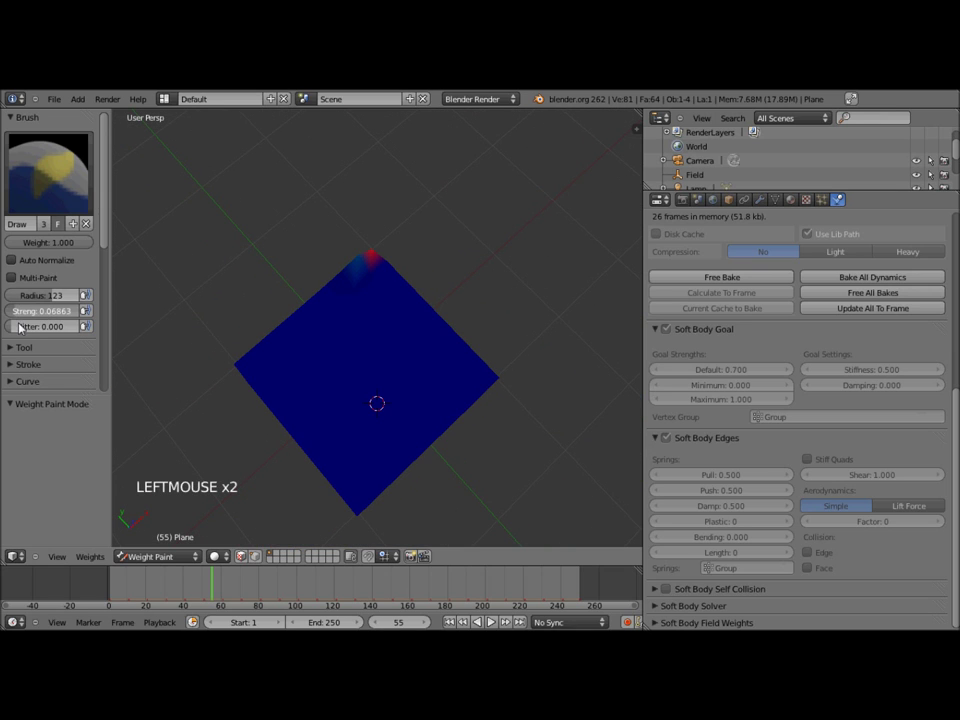
# Paint a light weight wash over the whole plane and return to Object Mode.
pyautogui.scroll(-3)
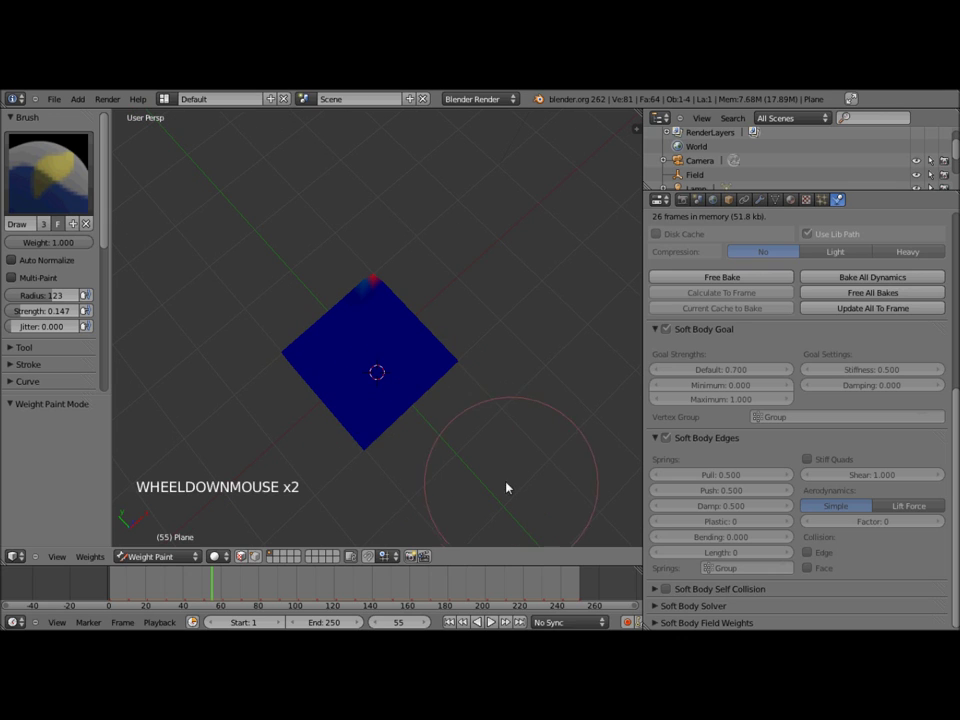
pyautogui.click(291, 488)
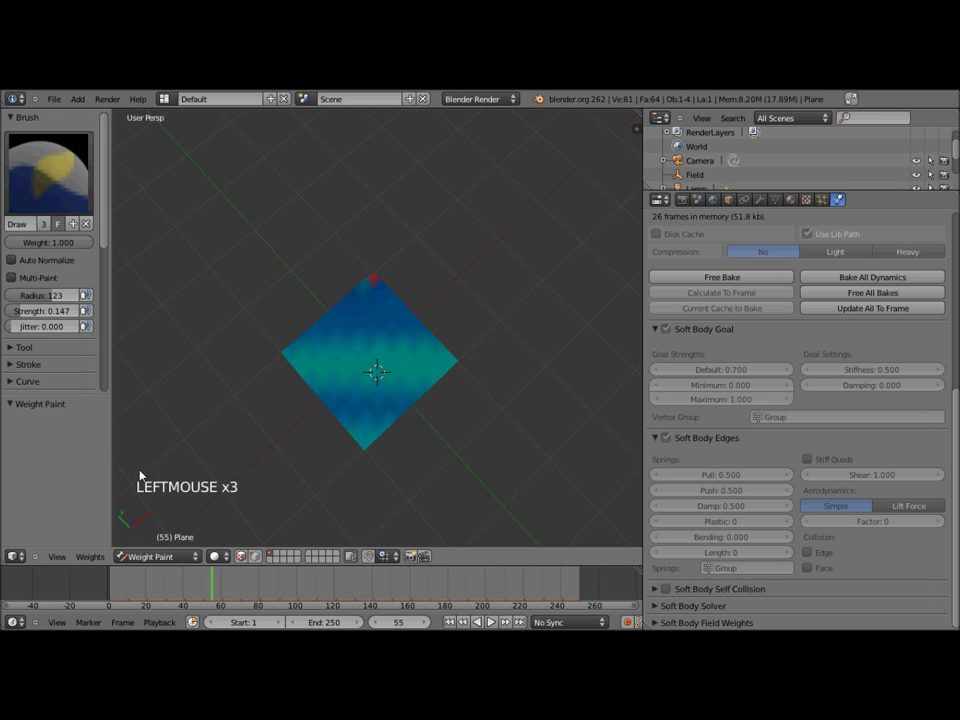
pyautogui.click(159, 565)
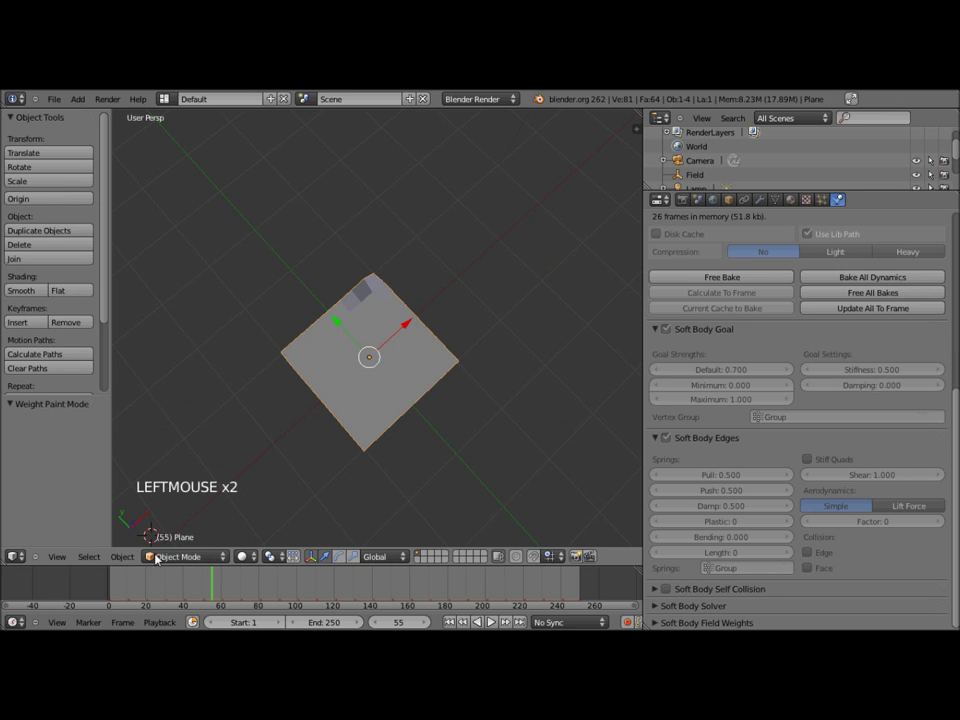
# Free the soft body bake, return to frame 0, and replay the simulation with the new weights.
pyautogui.click(161, 553)
pyautogui.middleClick(357, 379)
pyautogui.scroll(3)
pyautogui.click(705, 311)
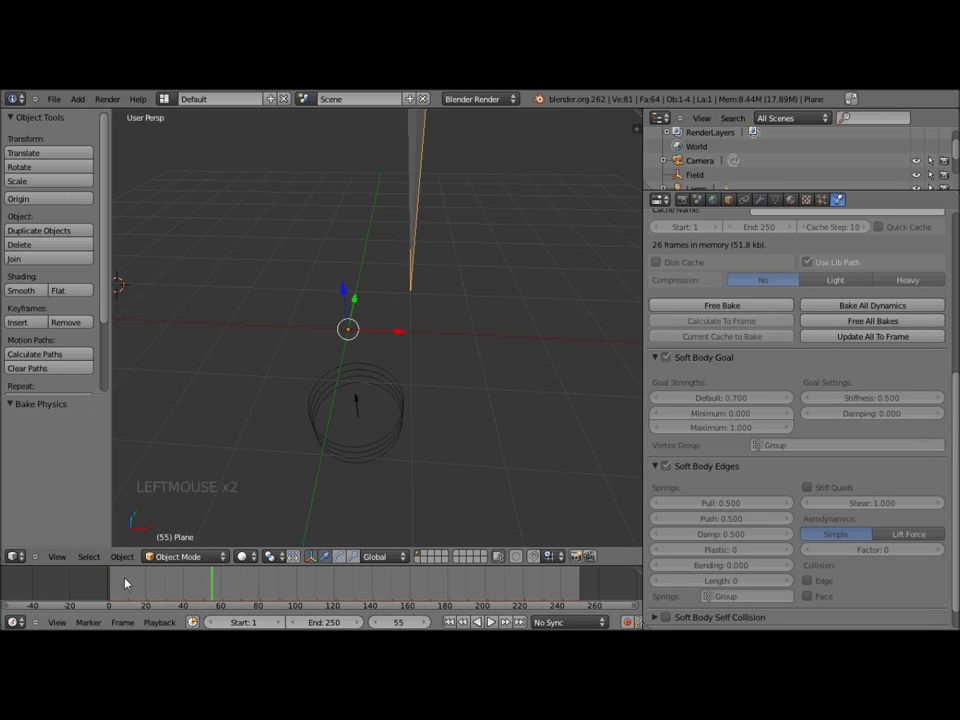
pyautogui.click(63, 585)
pyautogui.press('alt+a')
# Orbit and zoom around the plane to watch it curl into an arched shape, pausing near frame 48.
pyautogui.middleClick(398, 406)
pyautogui.scroll(-3)
pyautogui.middleClick(376, 287)
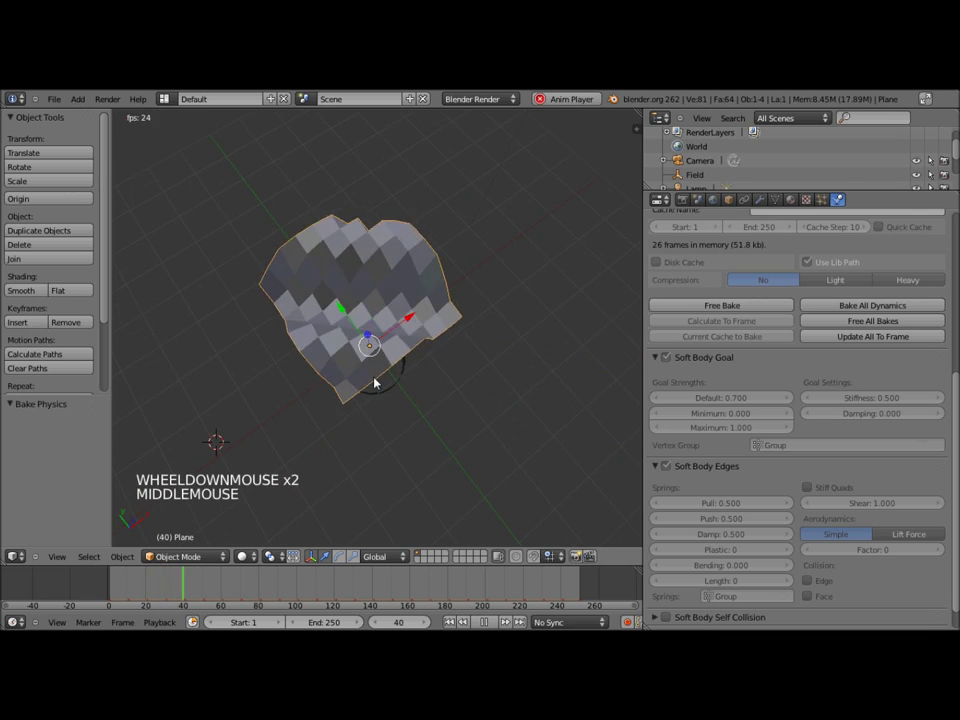
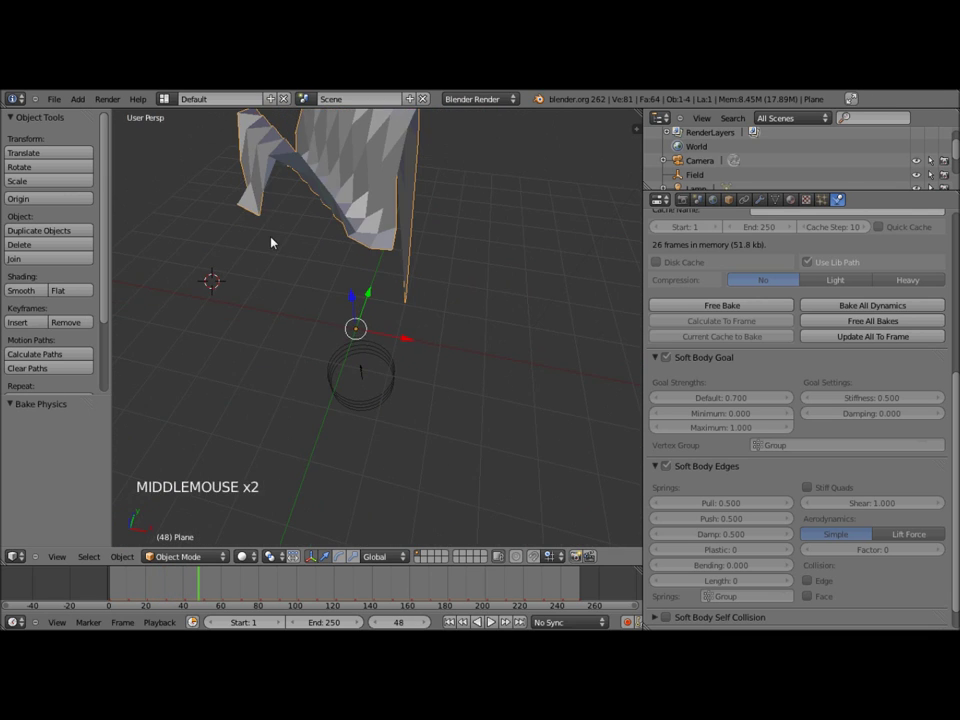
pyautogui.scroll(-3)
pyautogui.middleClick(389, 264)
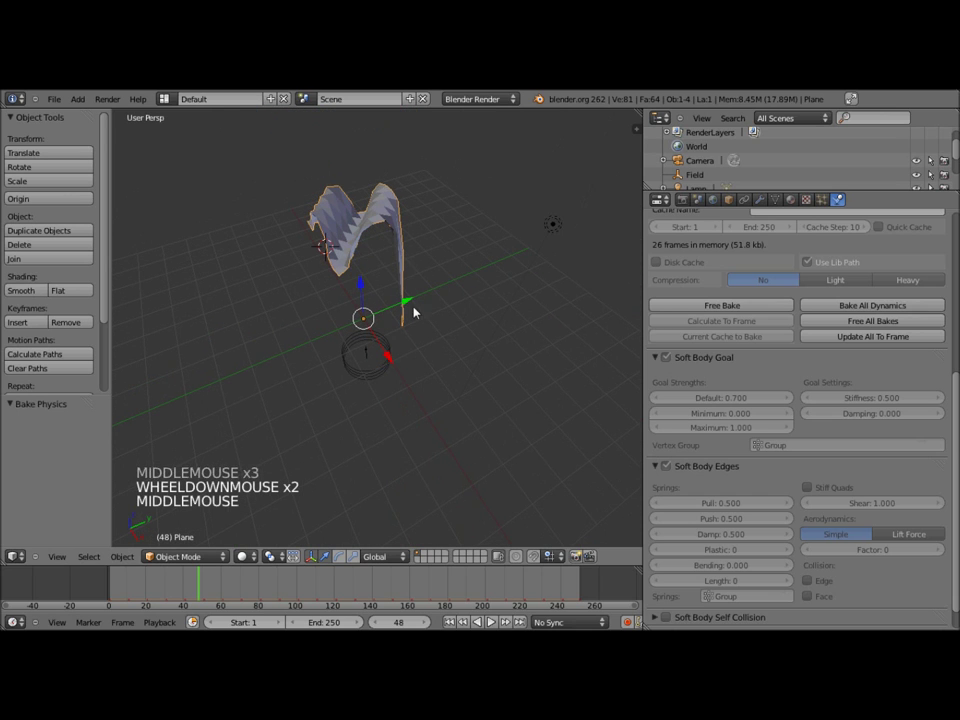
pyautogui.middleClick(212, 239)
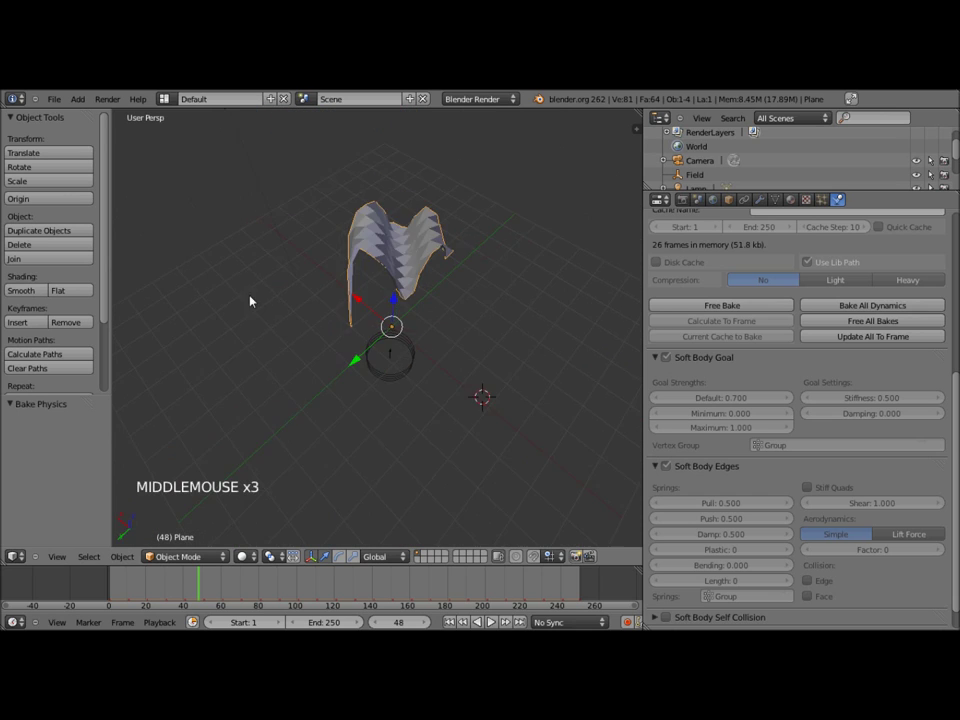
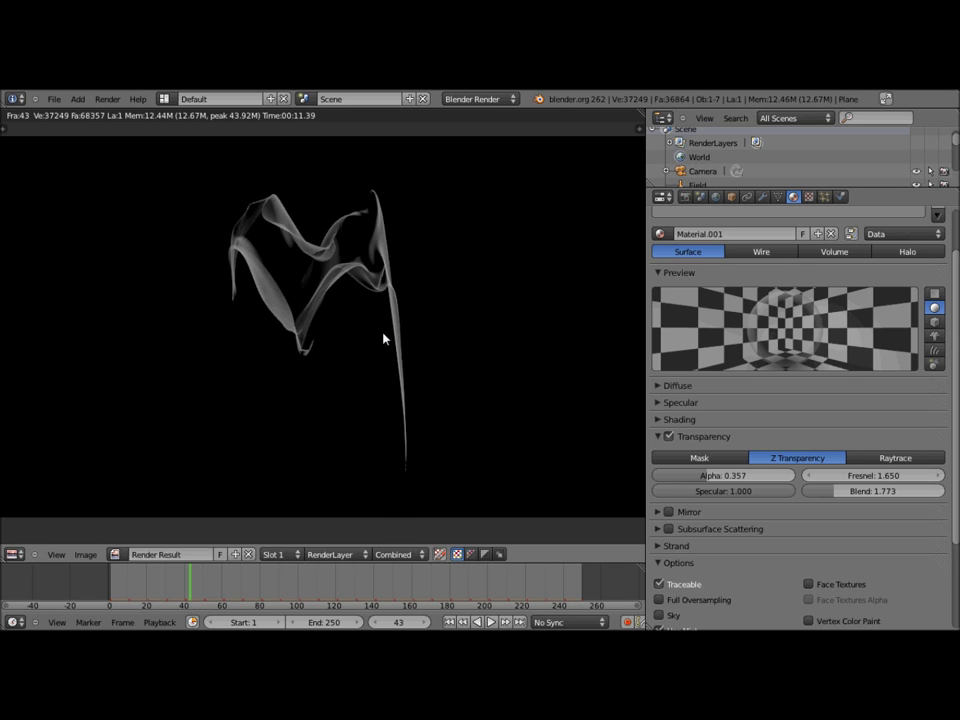
# Leave the render view and play the wind simulation through, stopping at frame 36.
pyautogui.press('Escape')
pyautogui.click(148, 584)
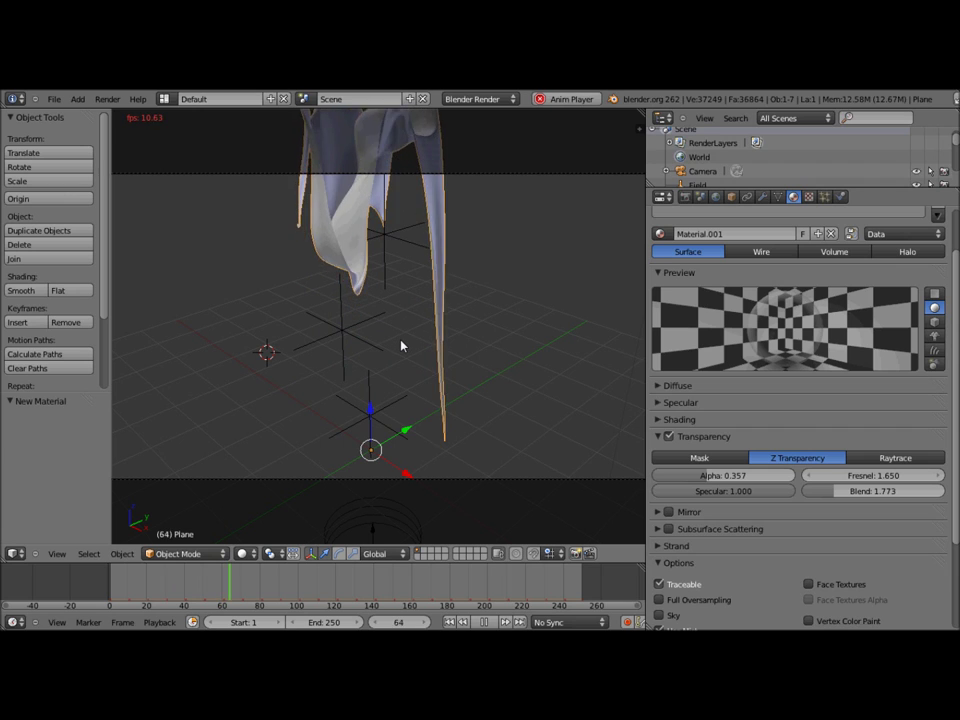
pyautogui.scroll(-3)
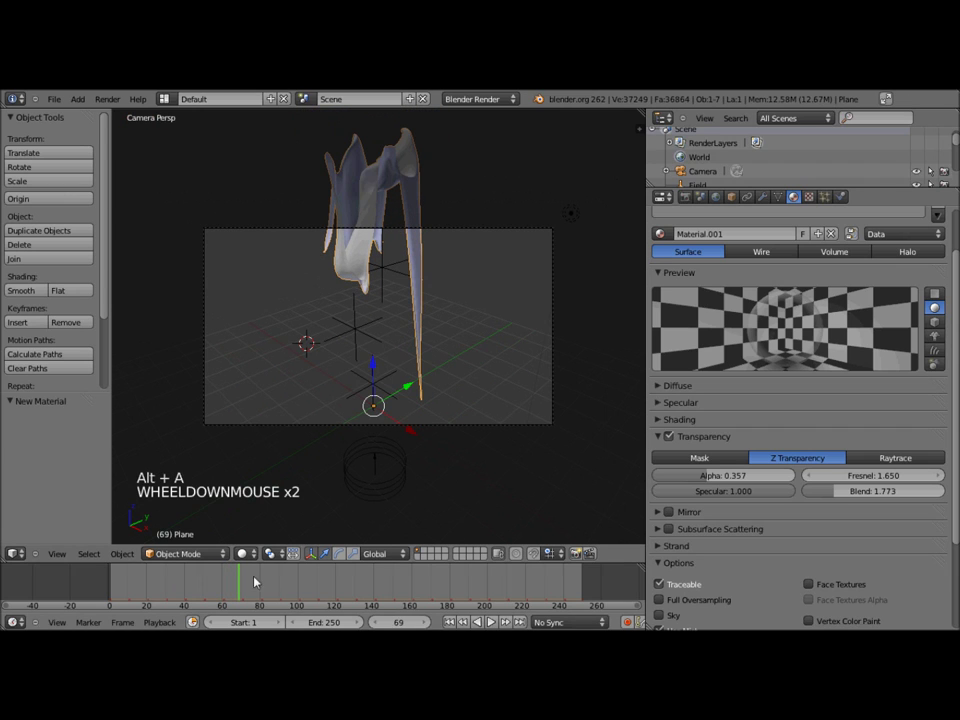
pyautogui.click(137, 577)
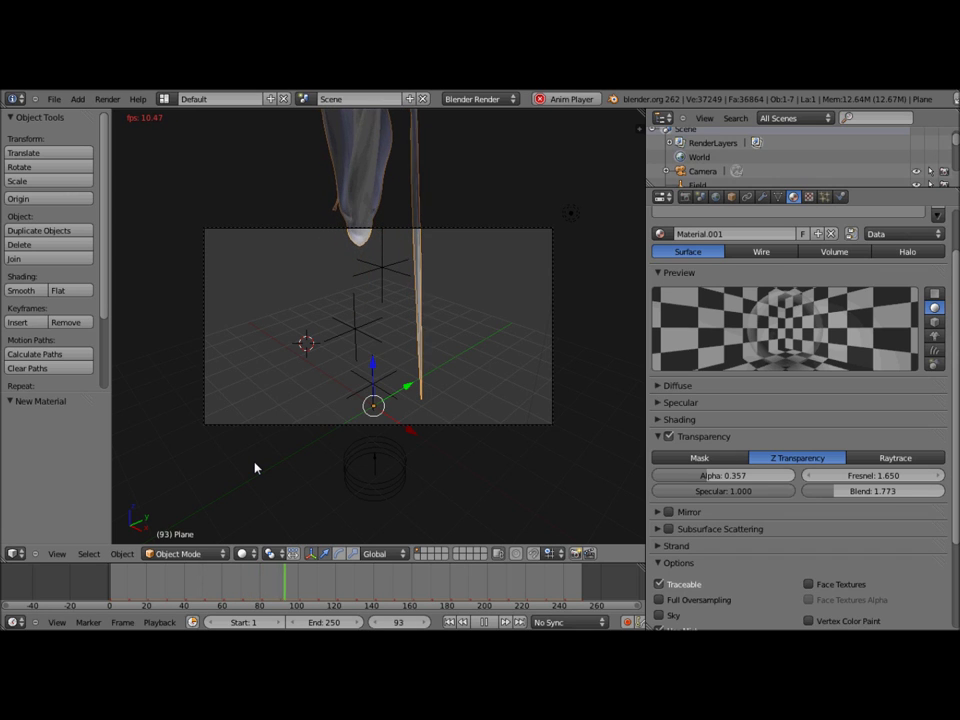
pyautogui.scroll(-3)
pyautogui.press('alt+a')
# Raise the material's transparency Blend to 1.974 and render frame 36, then return to the 3D view.
pyautogui.click(225, 606)
pyautogui.scroll(3)
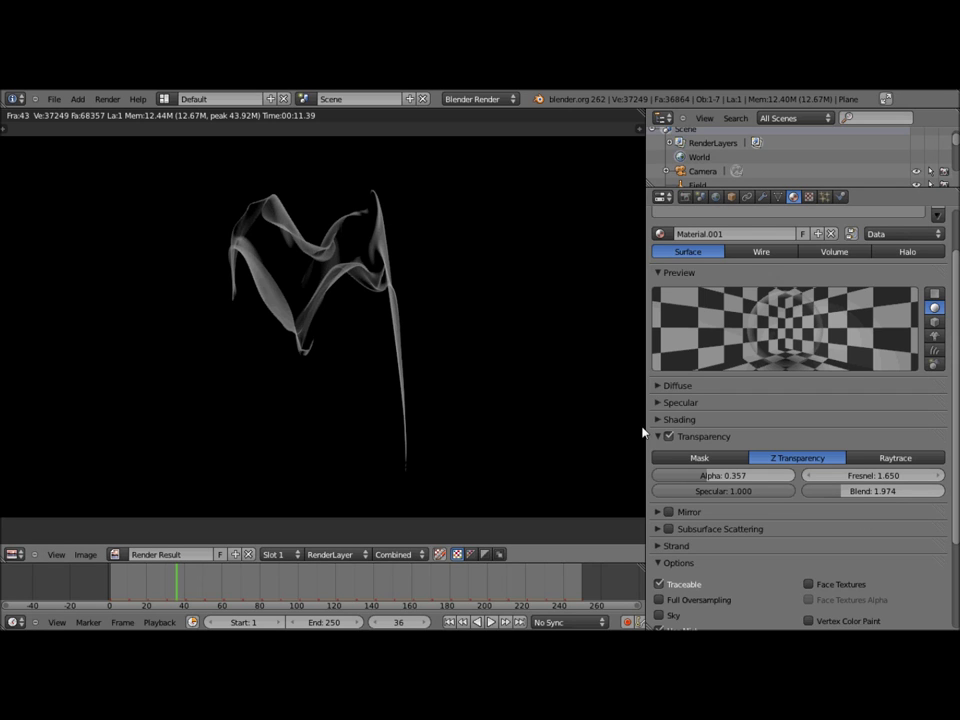
pyautogui.press('Escape')
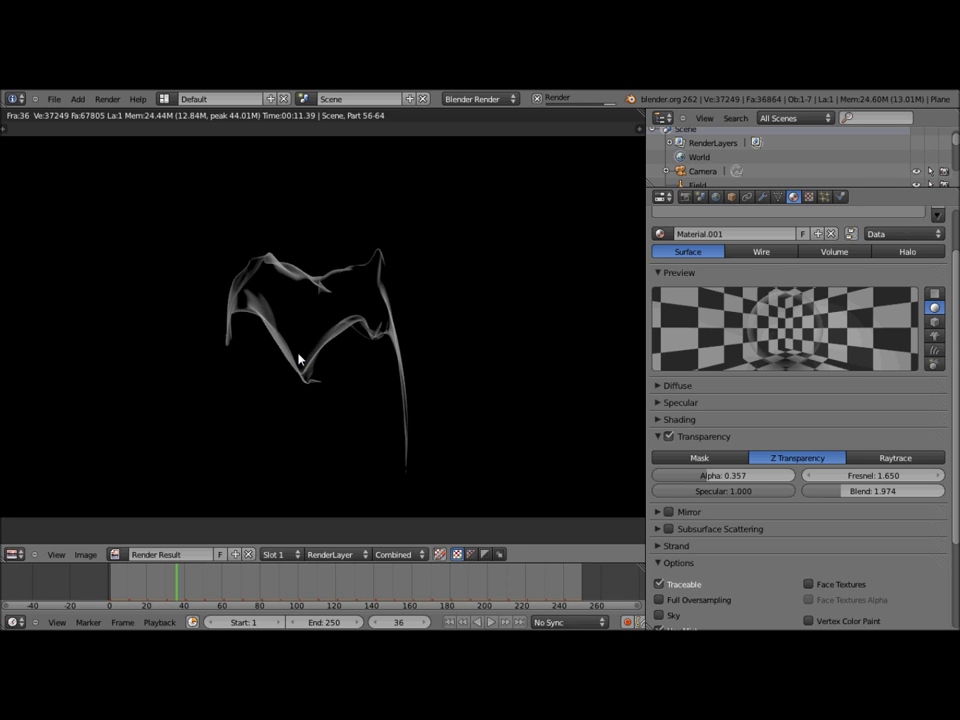
pyautogui.press('Escape')
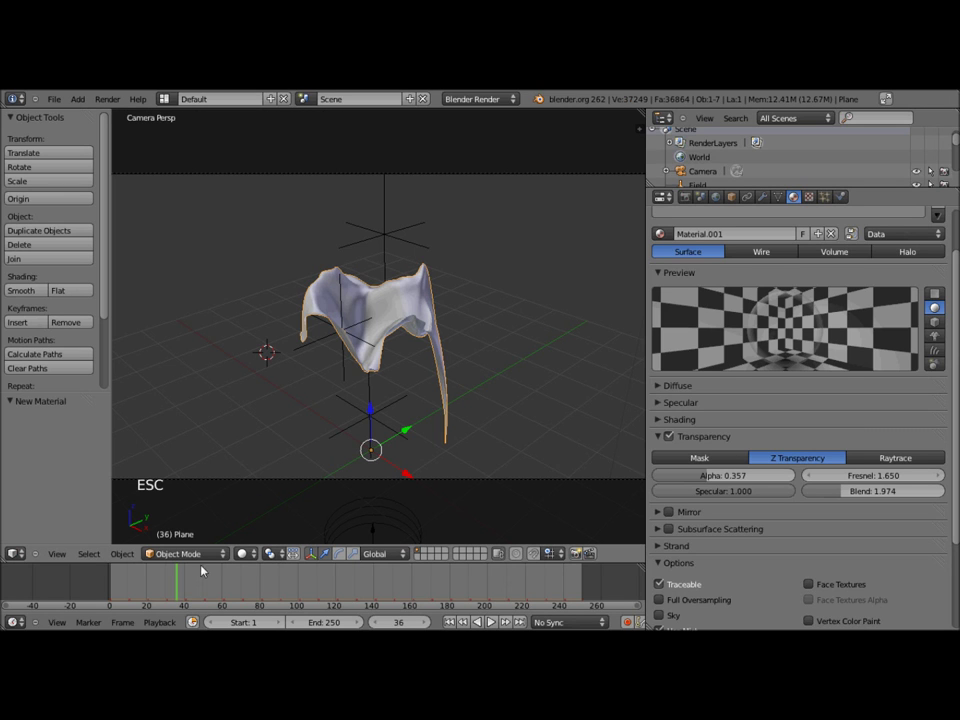
# At frame 47, duplicate all scene objects and move the copies to a separate backup layer.
pyautogui.click(205, 594)
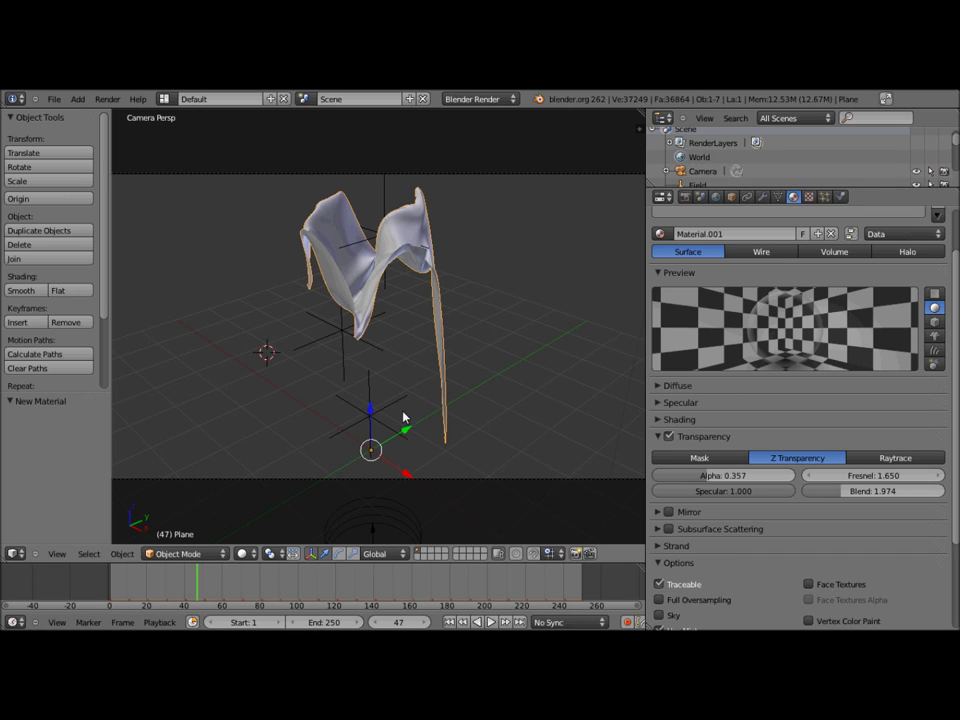
pyautogui.scroll(-3)
pyautogui.scroll(3)
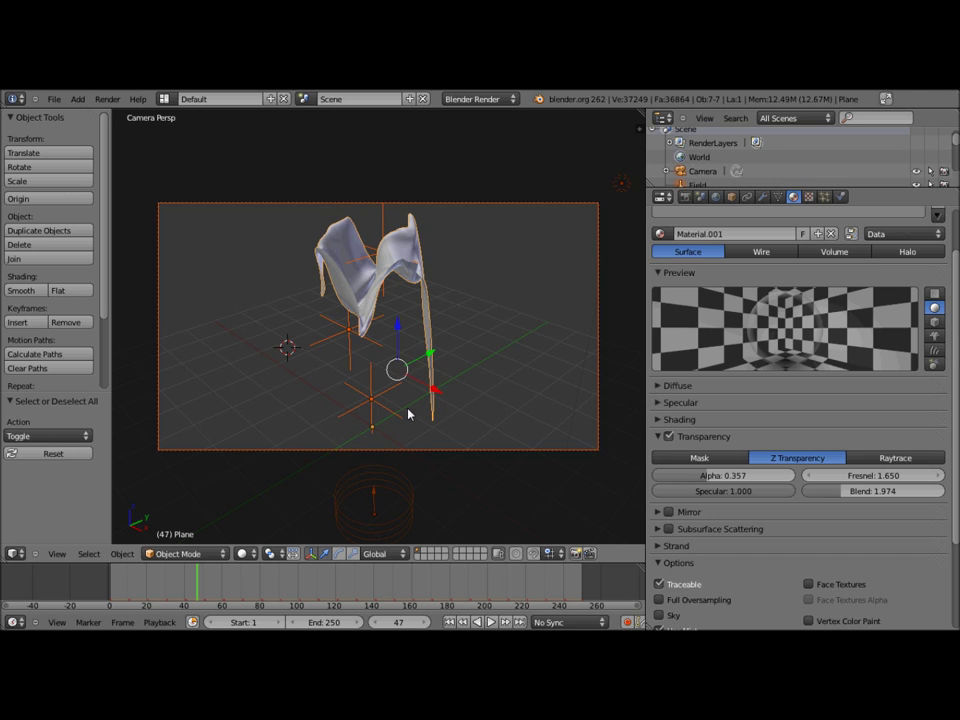
pyautogui.click(411, 413)
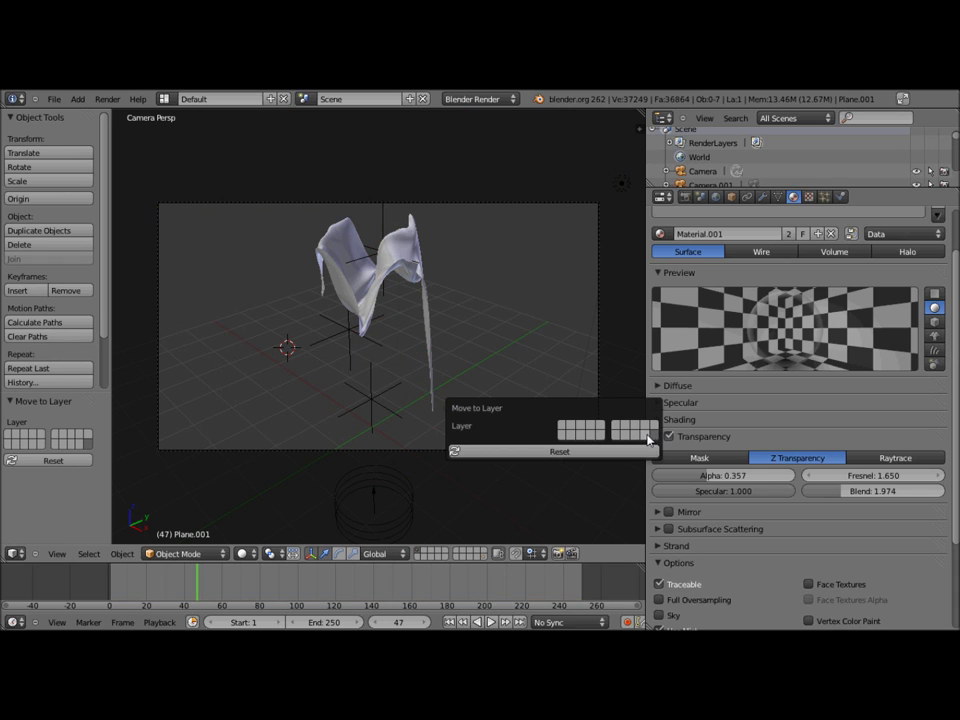
pyautogui.click(372, 439)
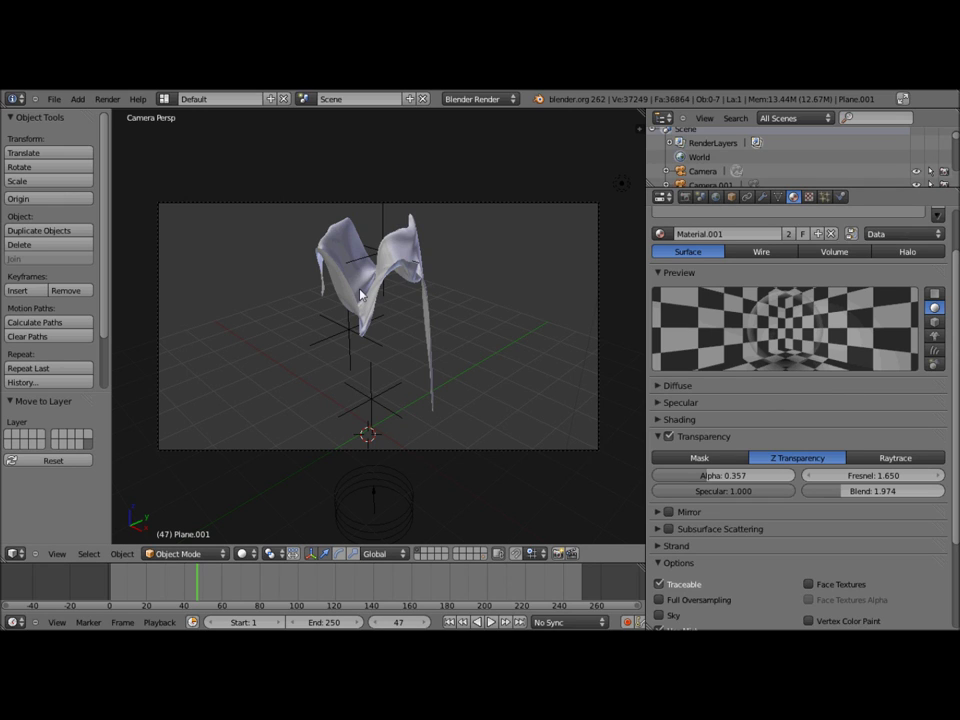
# Select the blown plane and apply its Softbody modifier so the frame-47 deformation becomes permanent.
pyautogui.rightClick(364, 293)
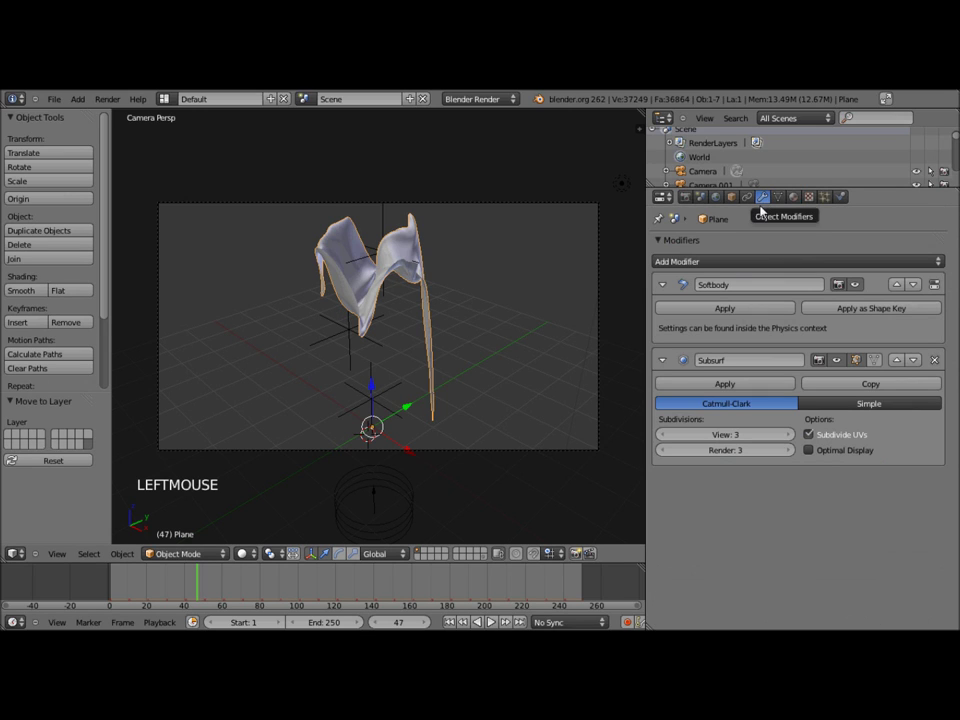
pyautogui.click(711, 310)
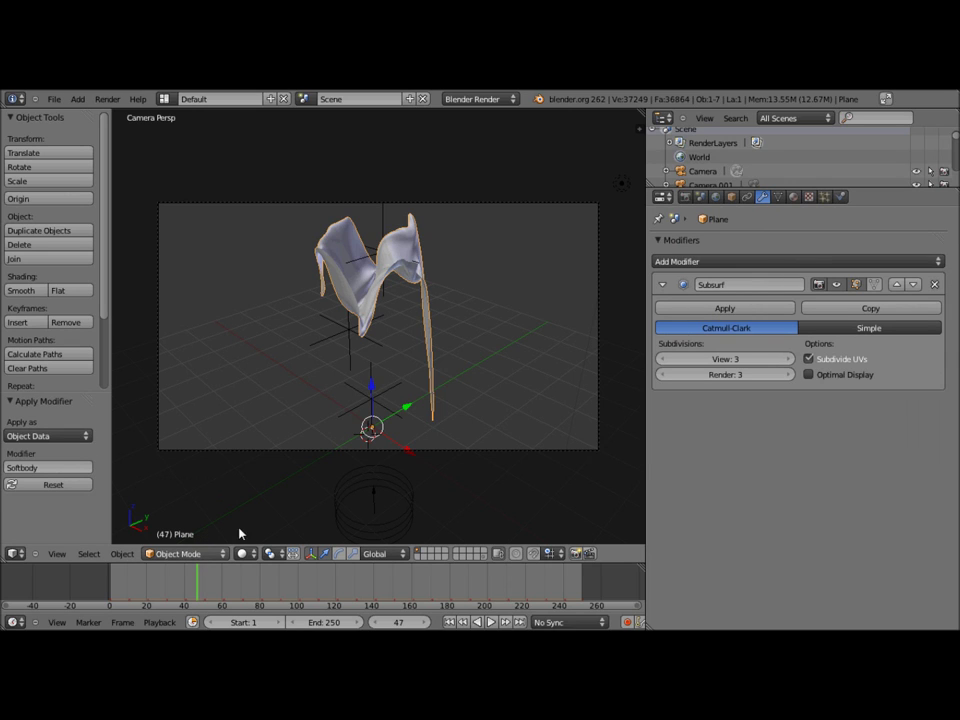
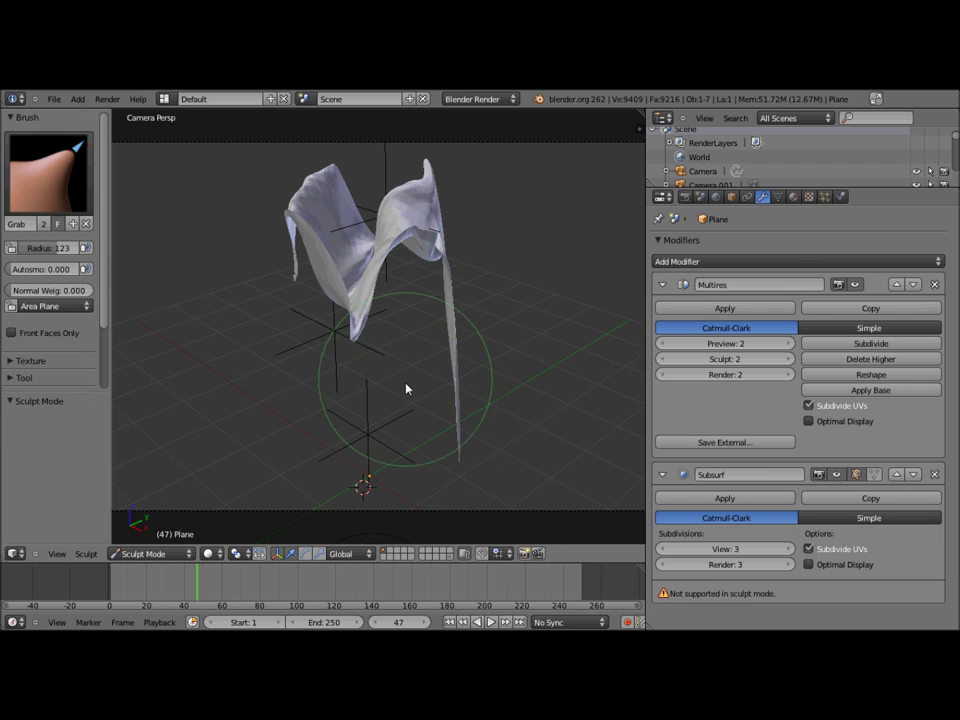
# Add a level-2 Multiresolution modifier above Subsurf and enter Sculpt Mode with the Grab brush.
pyautogui.click(468, 411)
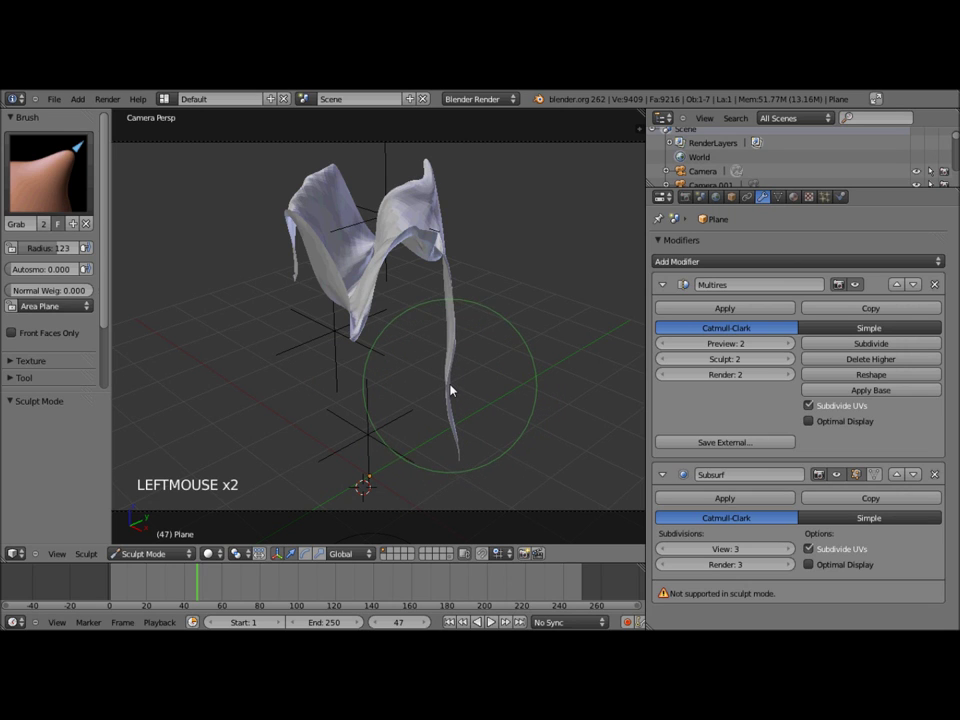
pyautogui.click(548, 257)
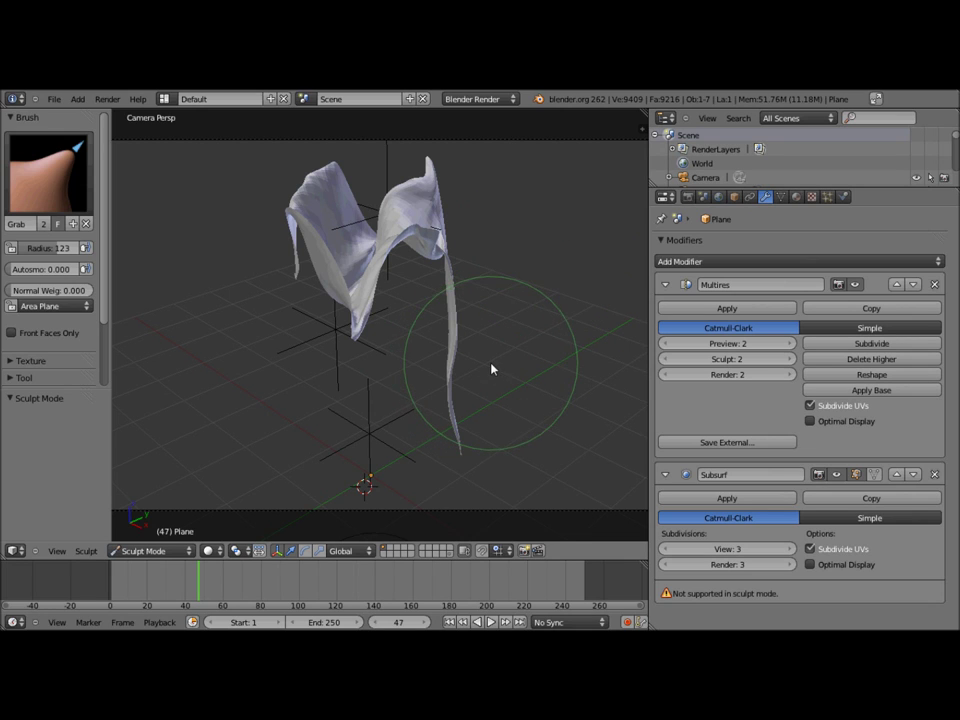
pyautogui.click(465, 361)
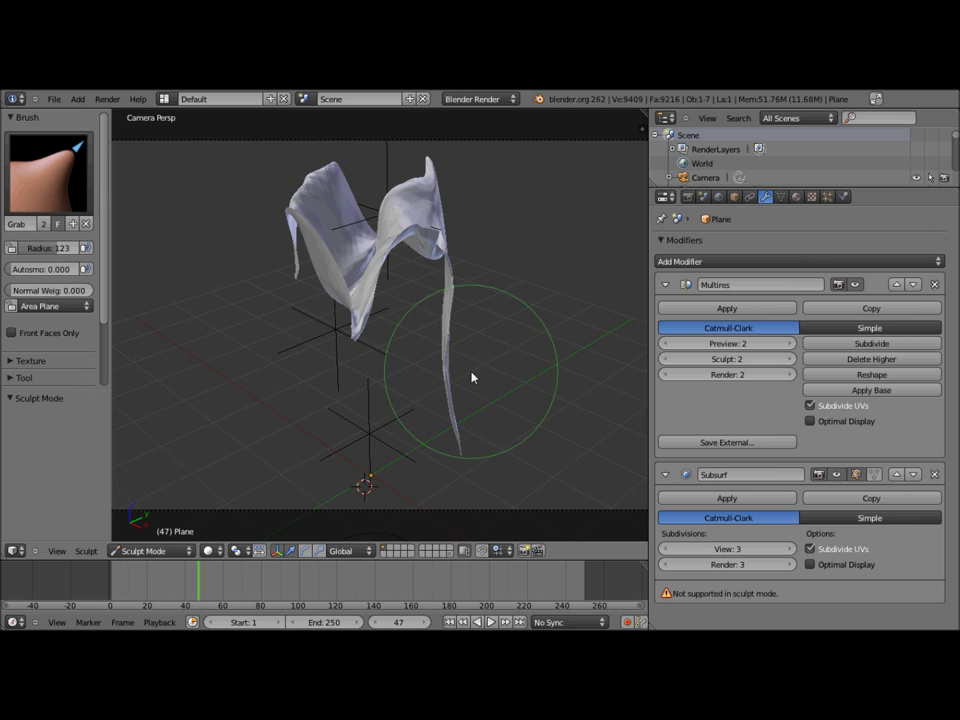
pyautogui.scroll(-3)
pyautogui.click(377, 290)
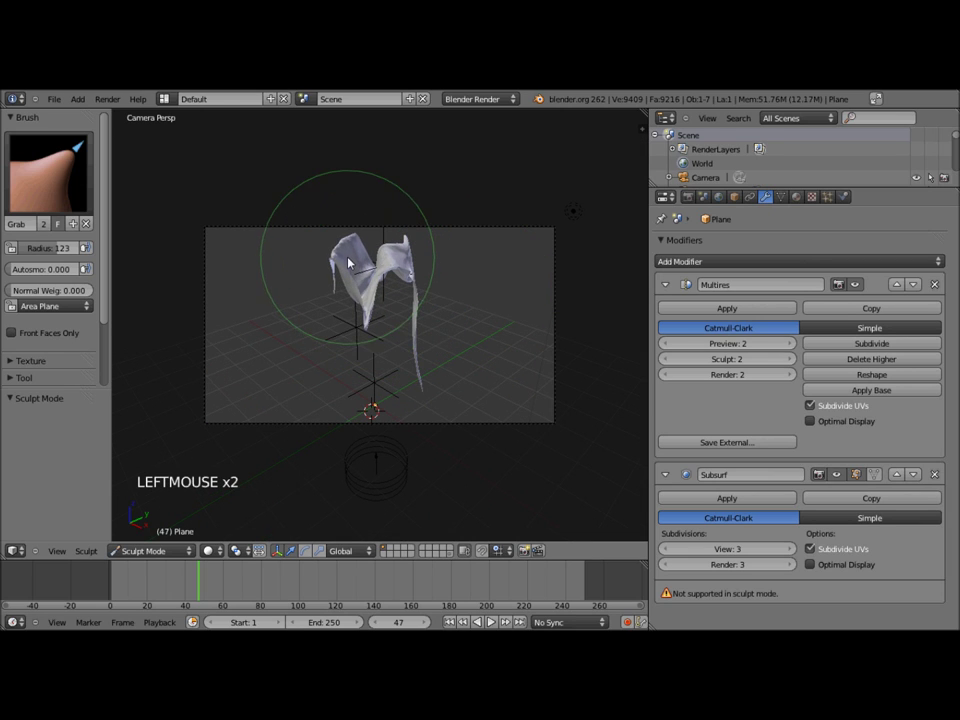
pyautogui.scroll(3)
pyautogui.click(291, 149)
# Pull parts of the plane into taller curling folds with Grab strokes, undoing one misplaced pull.
pyautogui.middleClick(411, 268)
pyautogui.scroll(3)
pyautogui.middleClick(454, 314)
pyautogui.scroll(3)
pyautogui.scroll(3)
pyautogui.middleClick(548, 355)
pyautogui.click(405, 377)
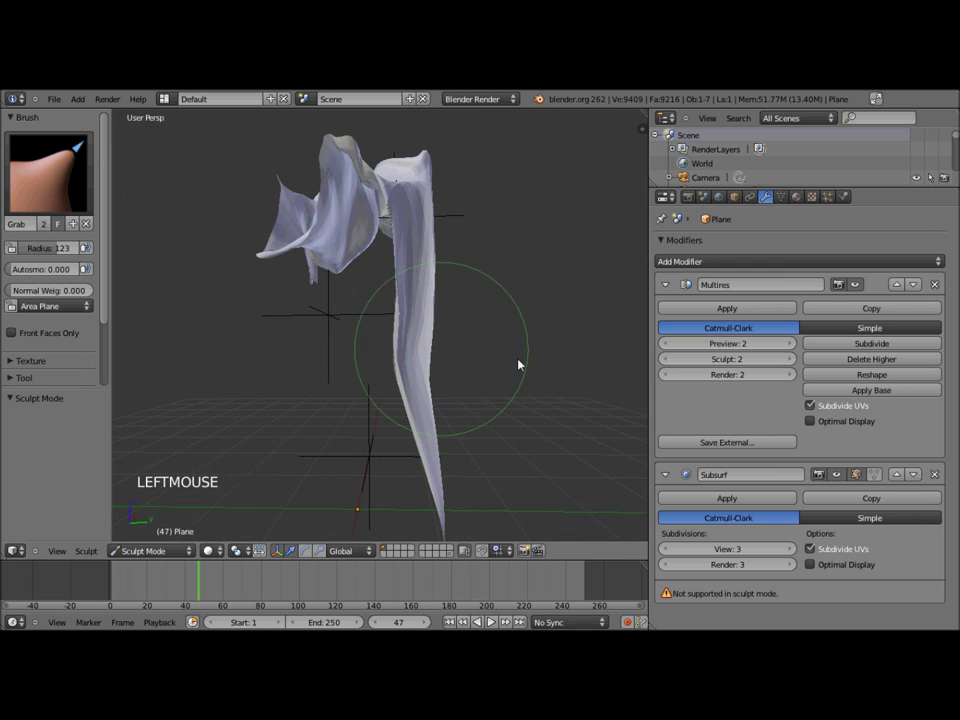
pyautogui.scroll(3)
pyautogui.middleClick(422, 405)
pyautogui.scroll(-3)
pyautogui.middleClick(394, 401)
pyautogui.click(352, 392)
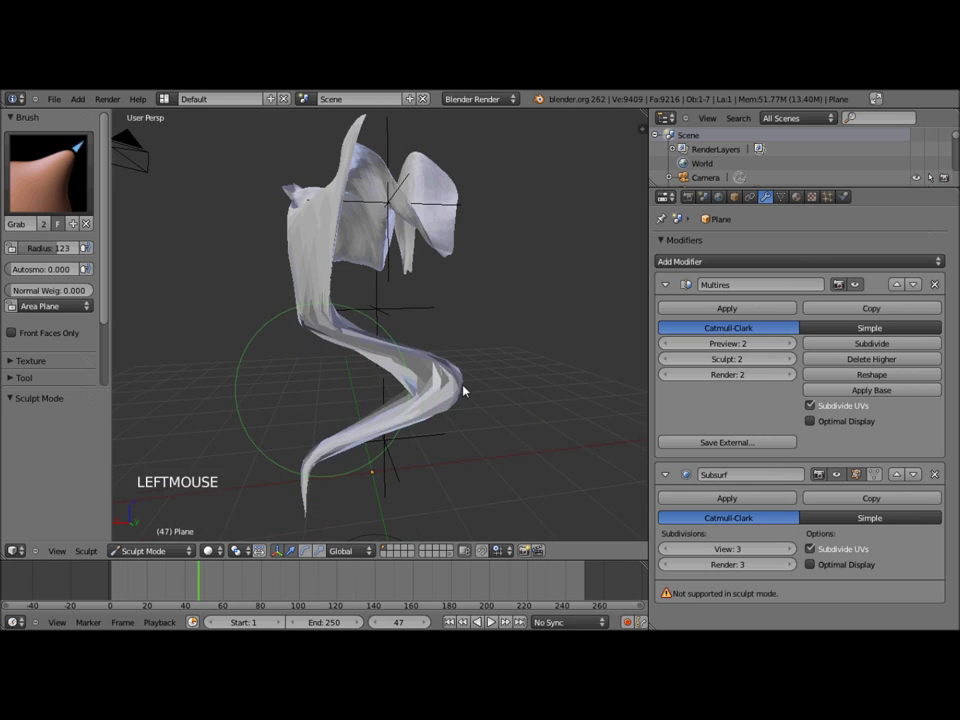
pyautogui.middleClick(480, 400)
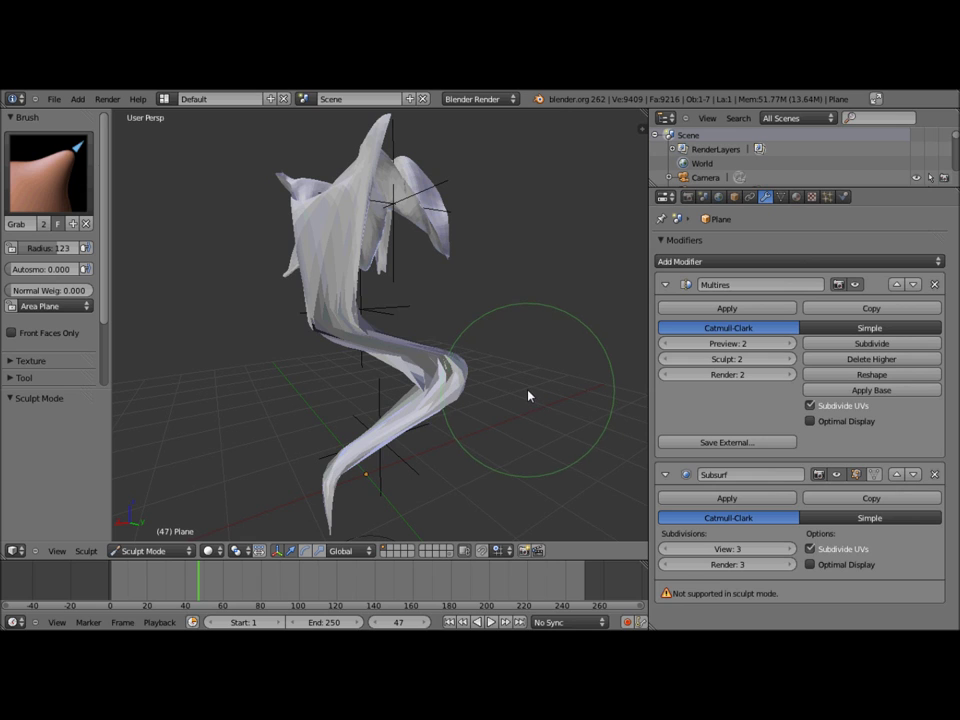
pyautogui.press('ctrl+z')
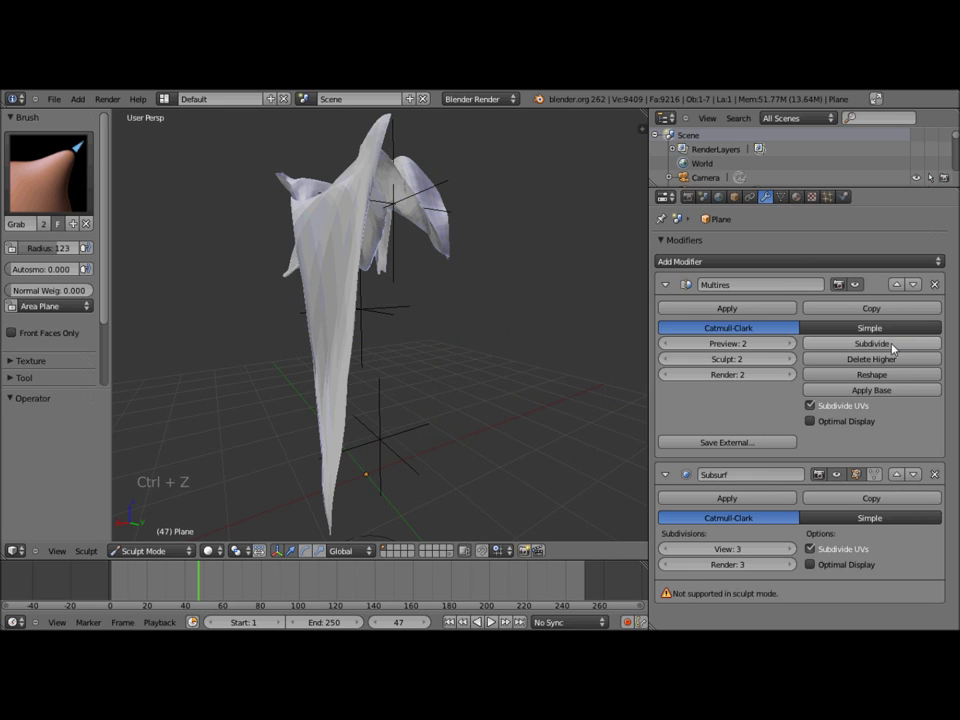
pyautogui.middleClick(551, 348)
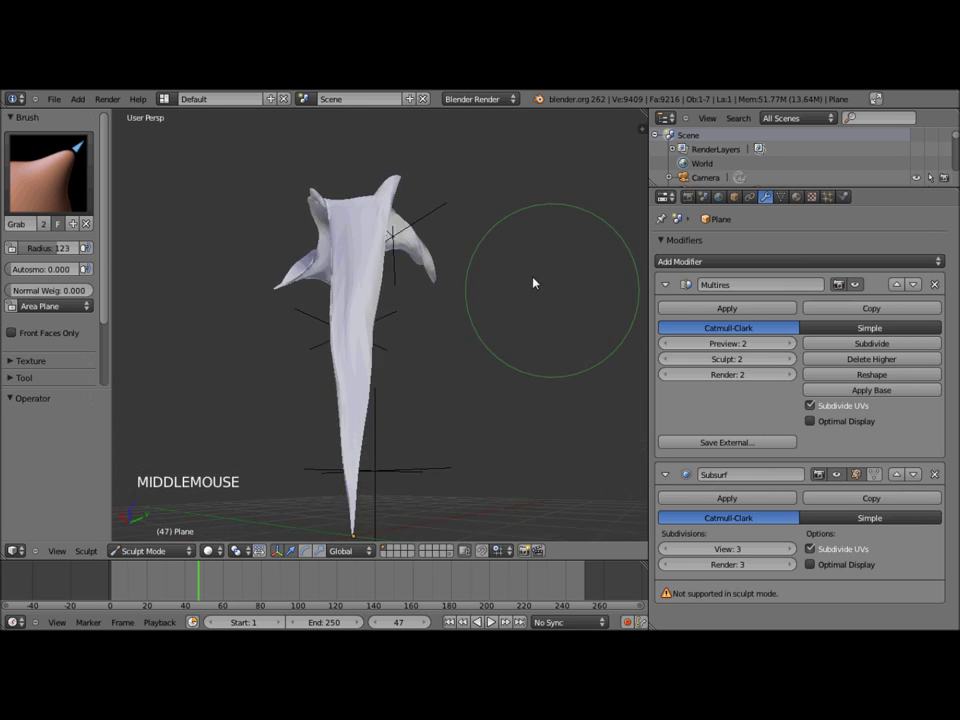